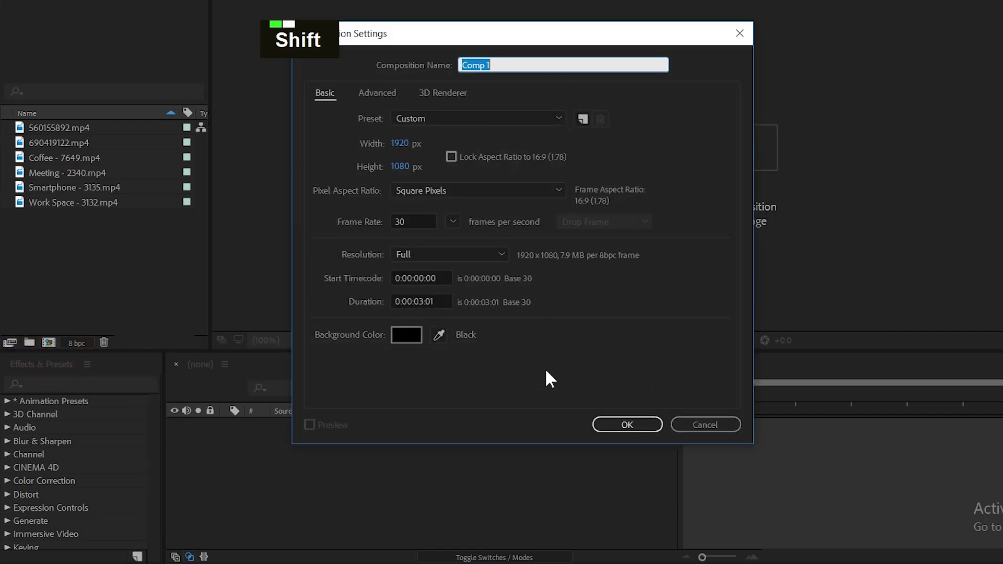
Name the new 1920×1080, 30 fps composition 'Tr 1'
type("tr 1")
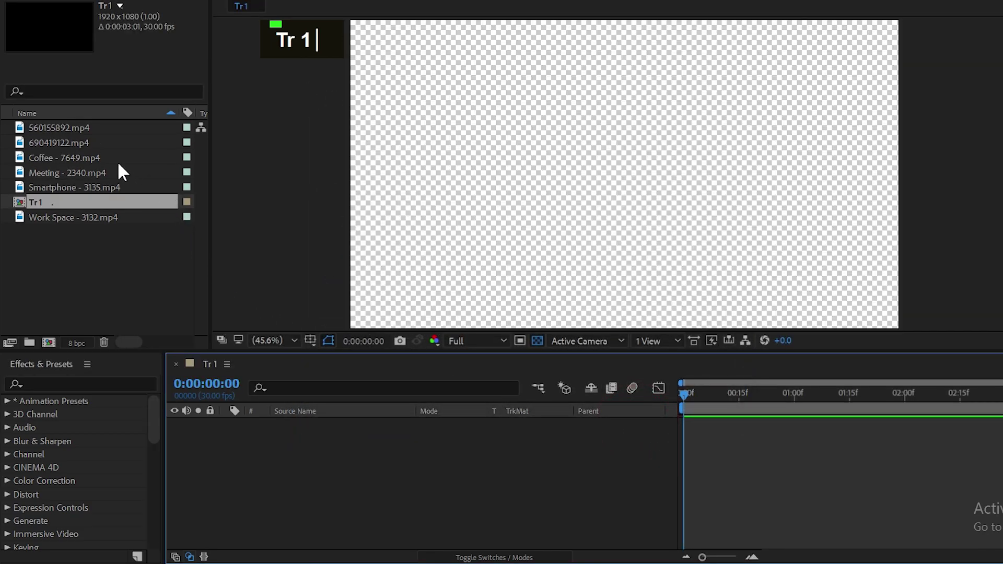
Place the Coffee and Meeting clips in the Tr 1 timeline and draw the rectangle shape layer above them
left_click(110, 176)
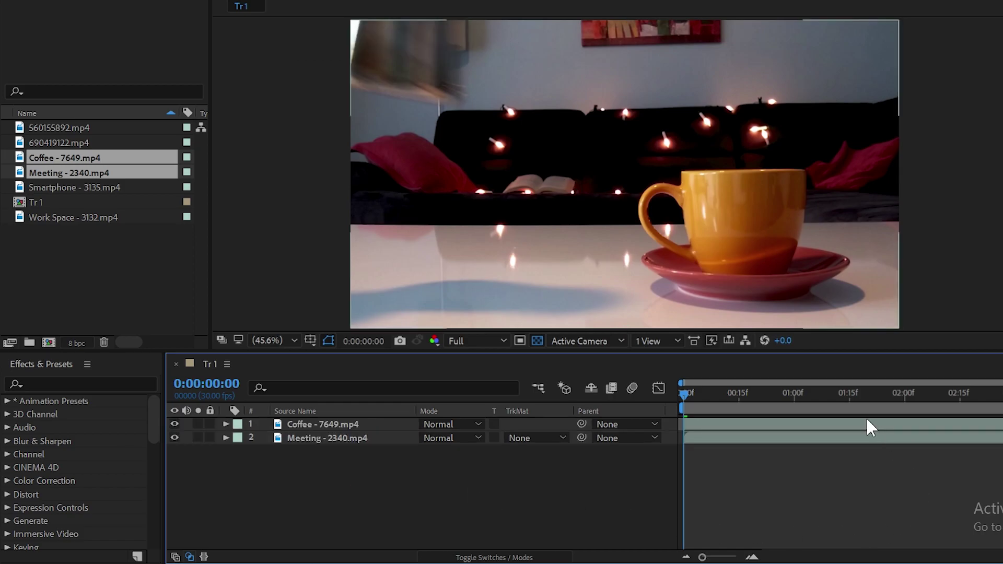
key("shift+Page_Down")
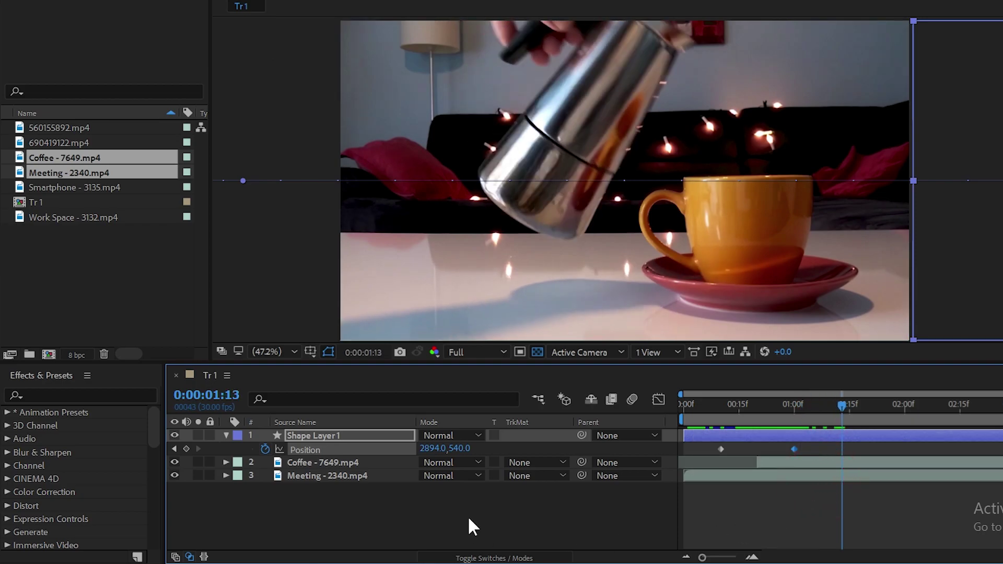
Set Rectangle Path 1 to a 700 × 1080 strip positioned off-frame at -1319 with a start keyframe
right_click(306, 457)
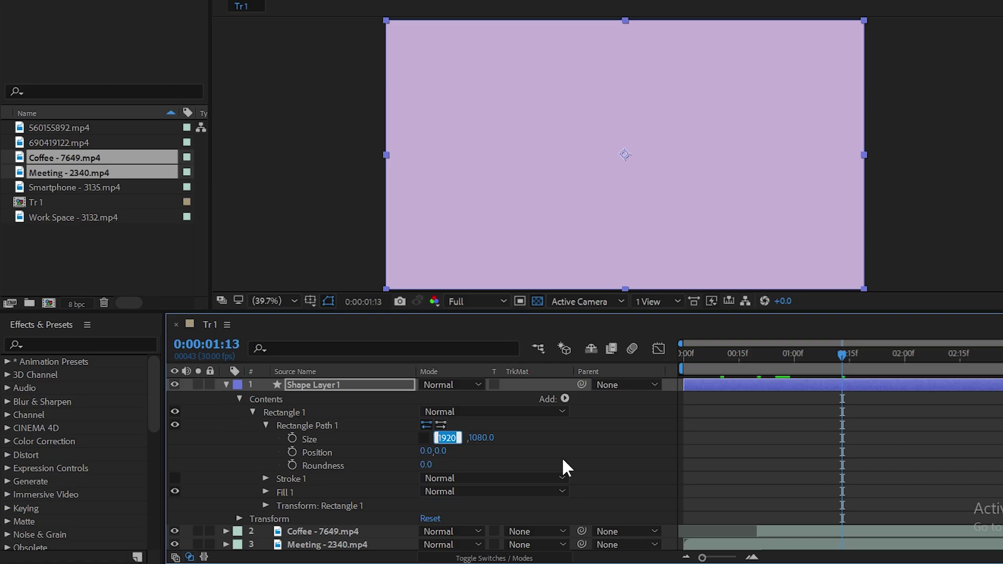
type("700")
key("Return")
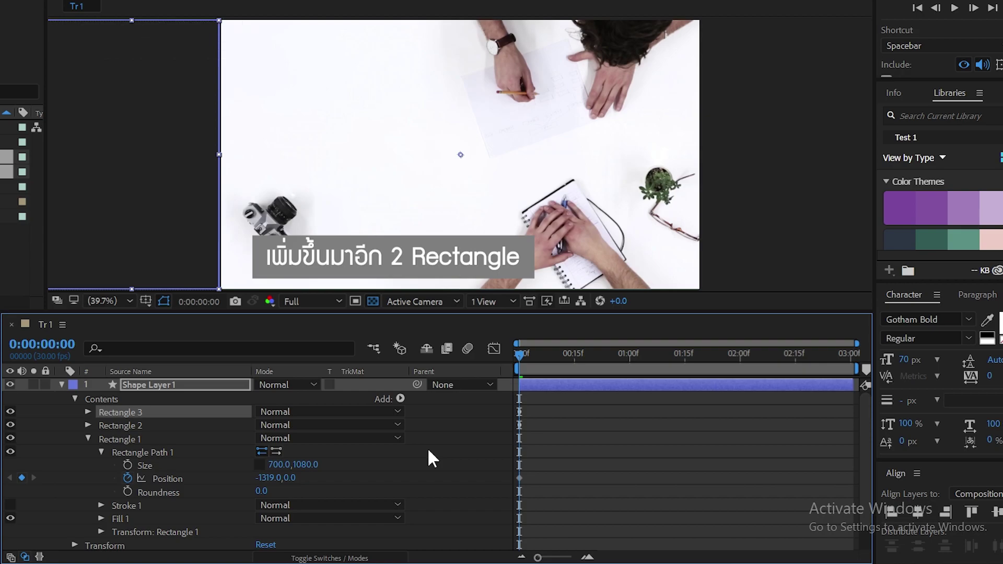
Duplicate the rectangle into three strips and reveal their keyframed Position properties for easing
key("Down")
key("Down")
scroll("down", 3)
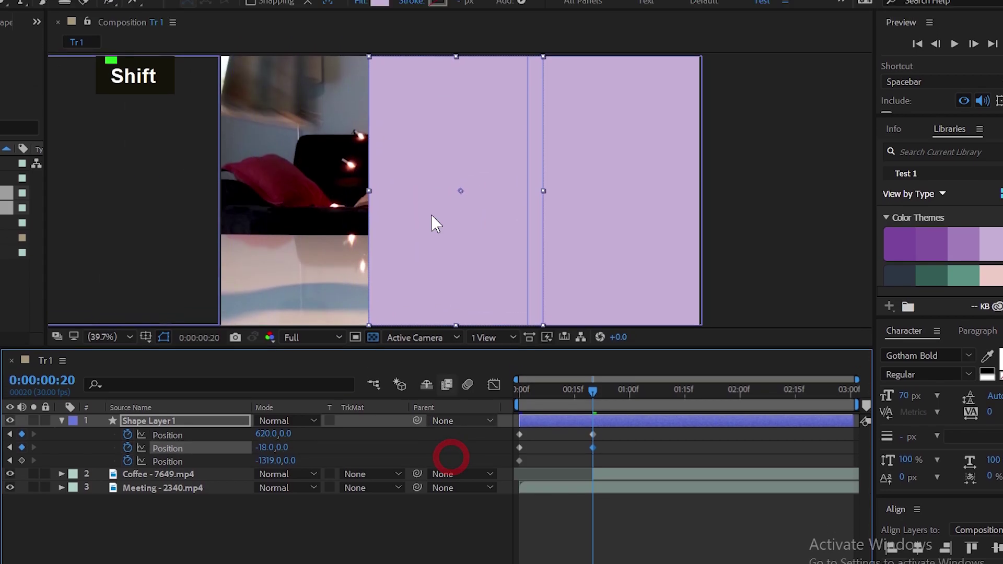
Leave the Graph Editor after easing the three strips' speed curves
left_click(352, 191)
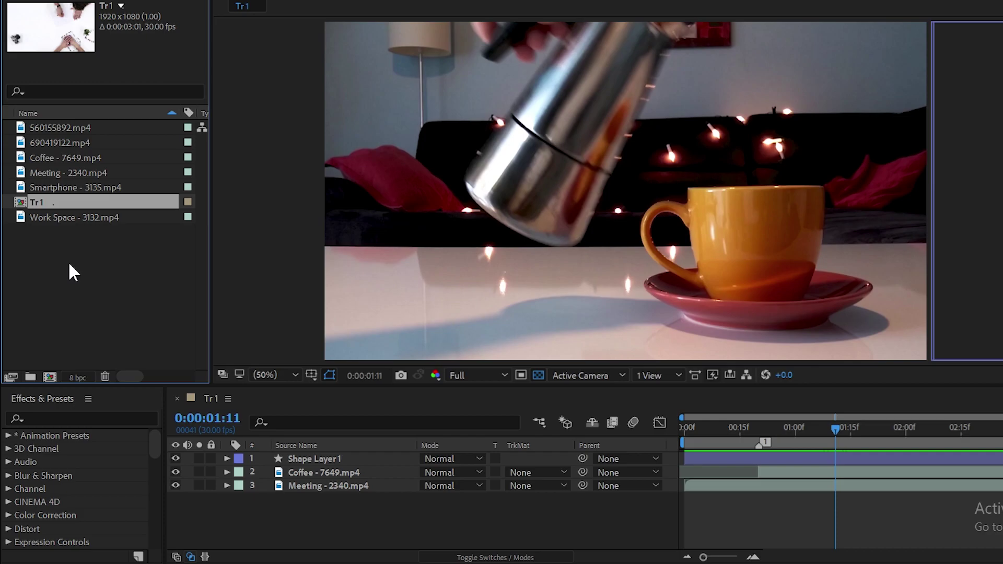
Duplicate Tr 1 and rename the copy 'Main'
key("ctrl+d")
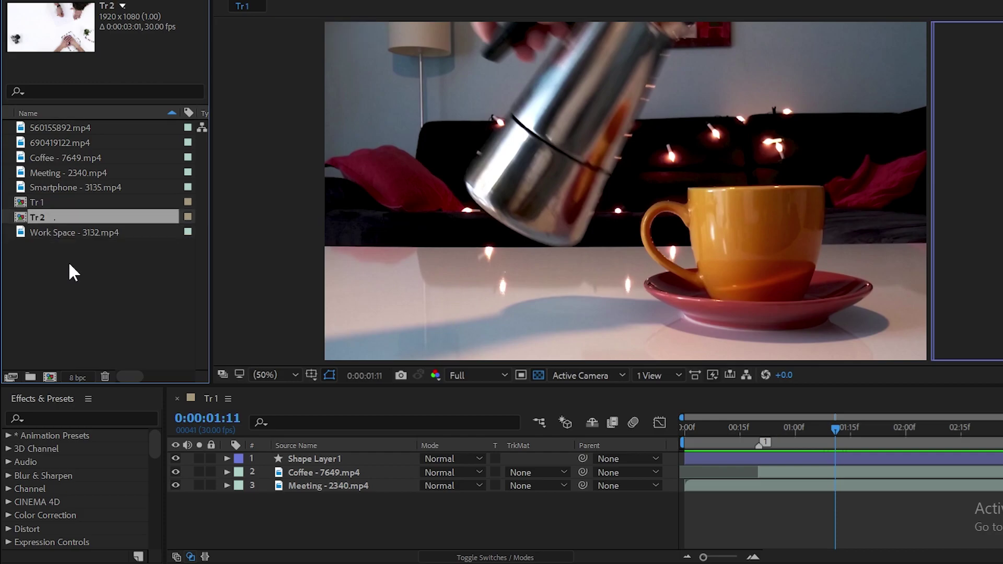
key("Return")
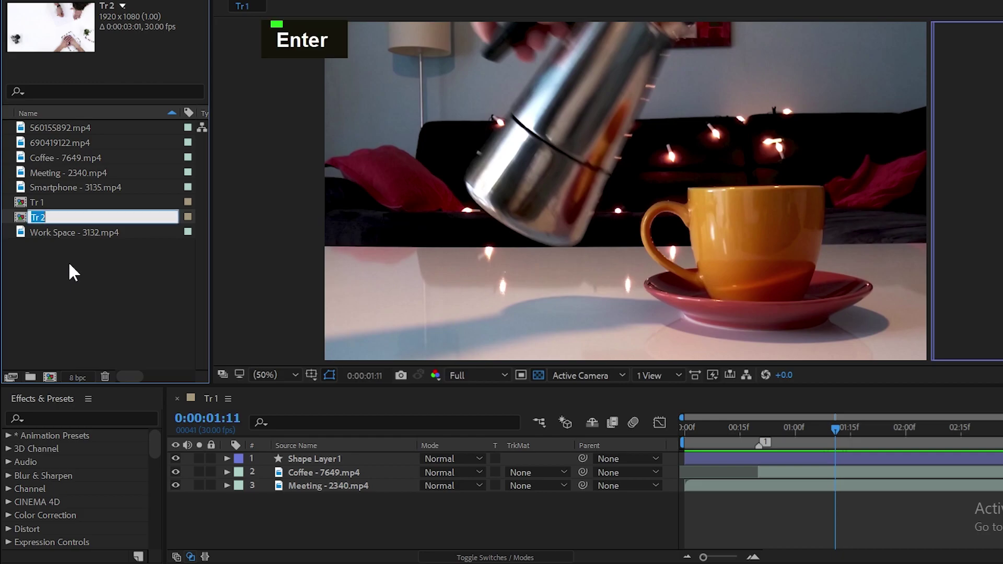
type("mai")
type("n")
key("Return")
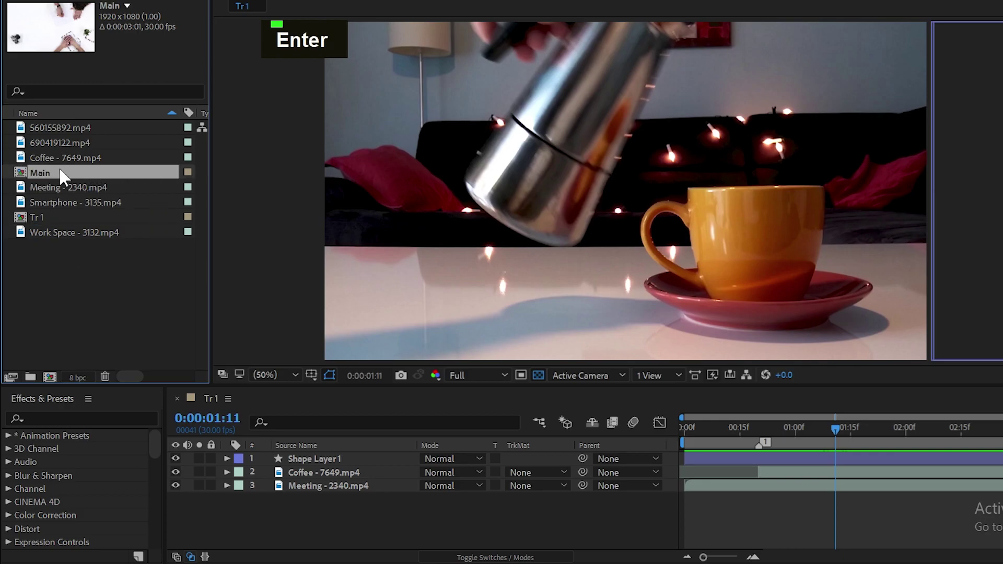
Enter the Main composition and delete all of its layers
double_click(62, 173)
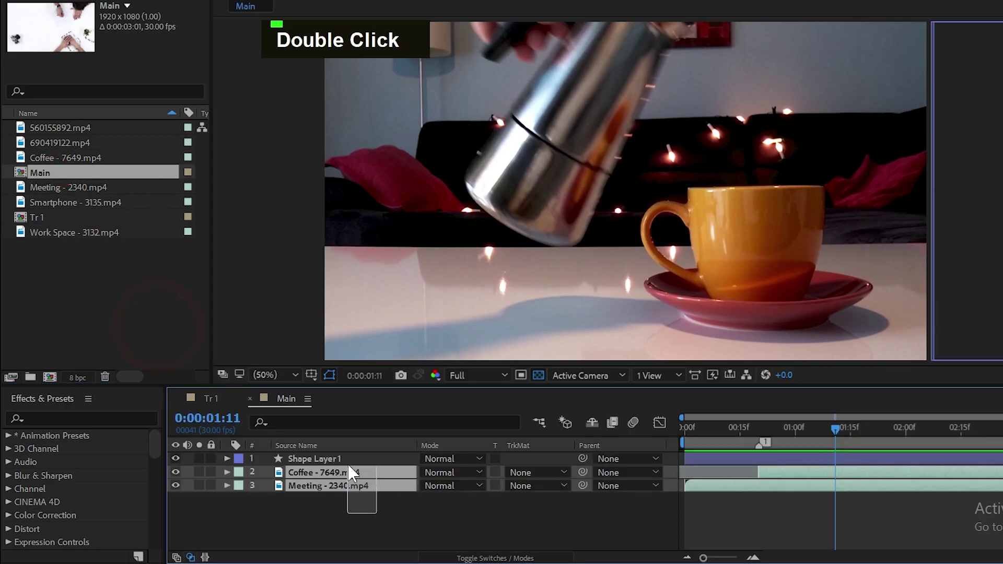
key("Delete")
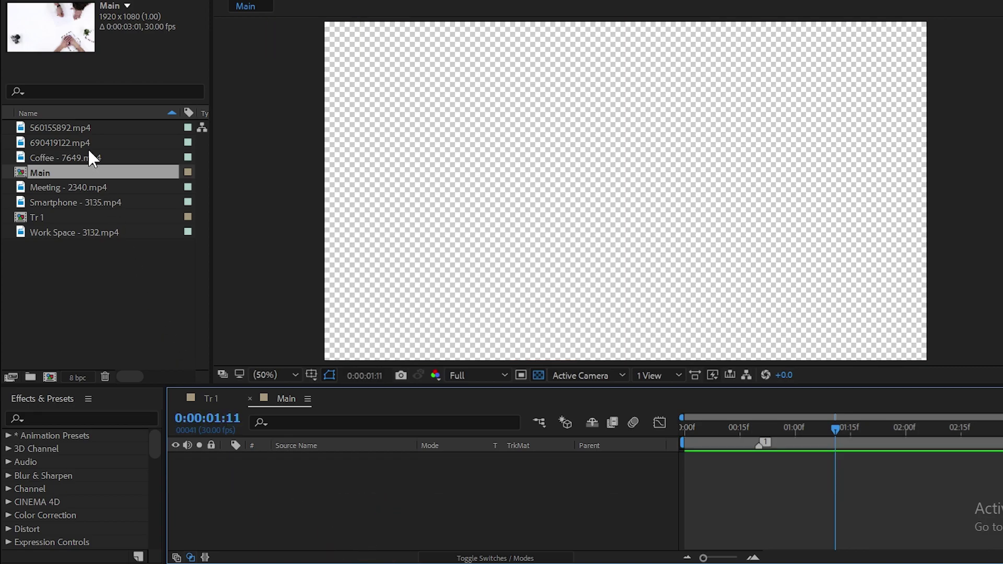
Layer 560155892.mp4, 690419122.mp4 and Tr 1 in Main so the transition covers the cut
left_click(78, 147)
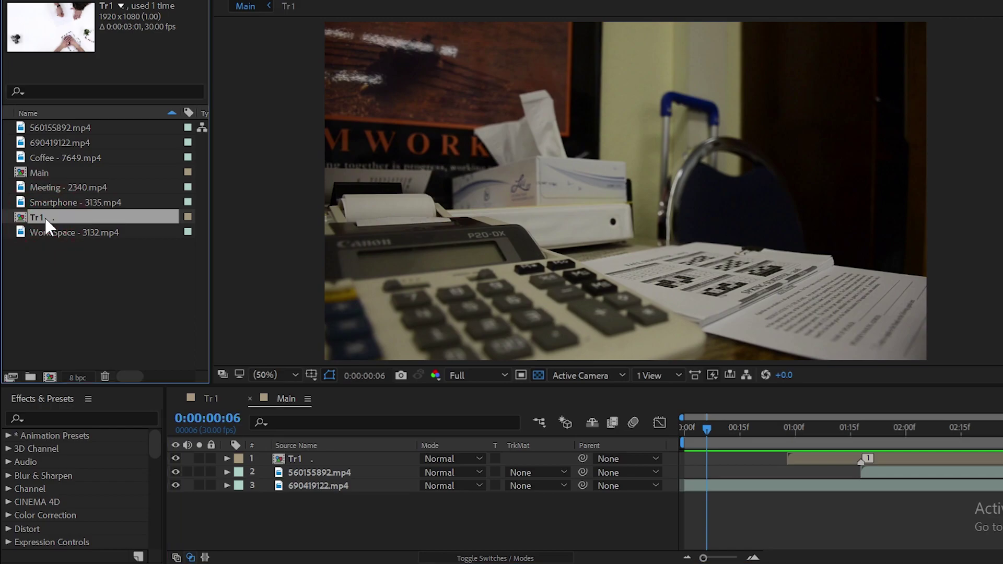
Duplicate Tr 1 into Tr 2 and set its shape layer Scale to 50,100
key("ctrl+d")
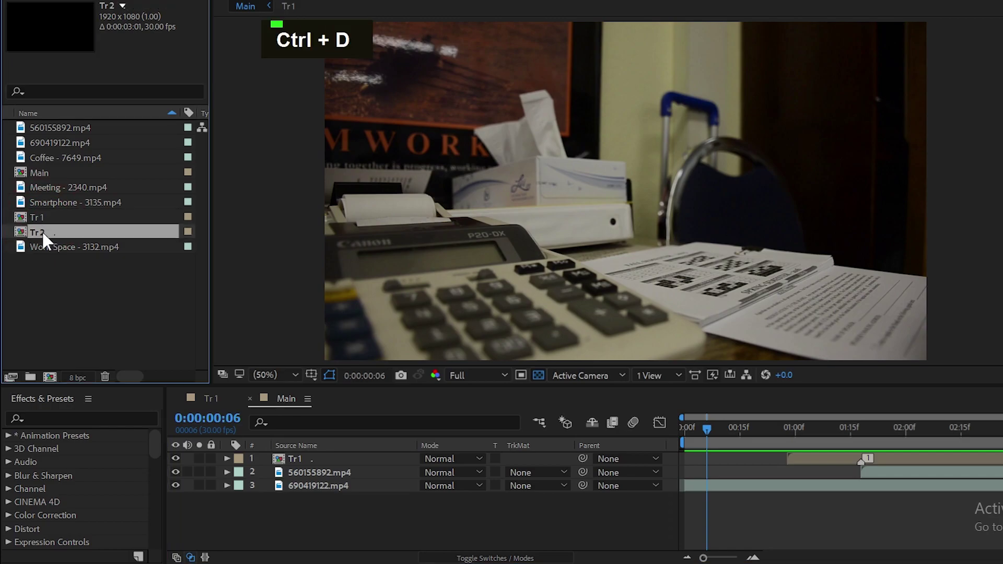
double_click(44, 237)
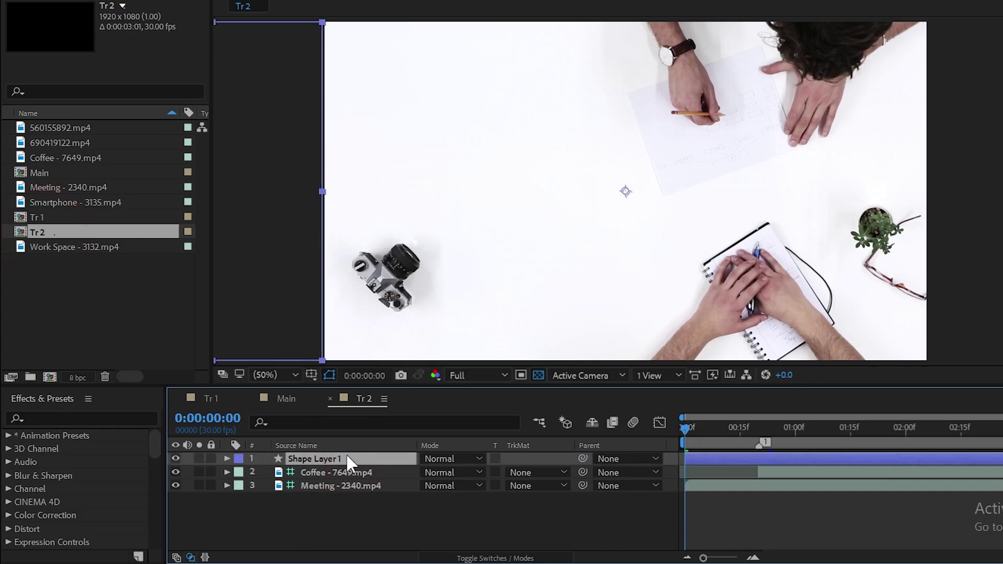
type("s")
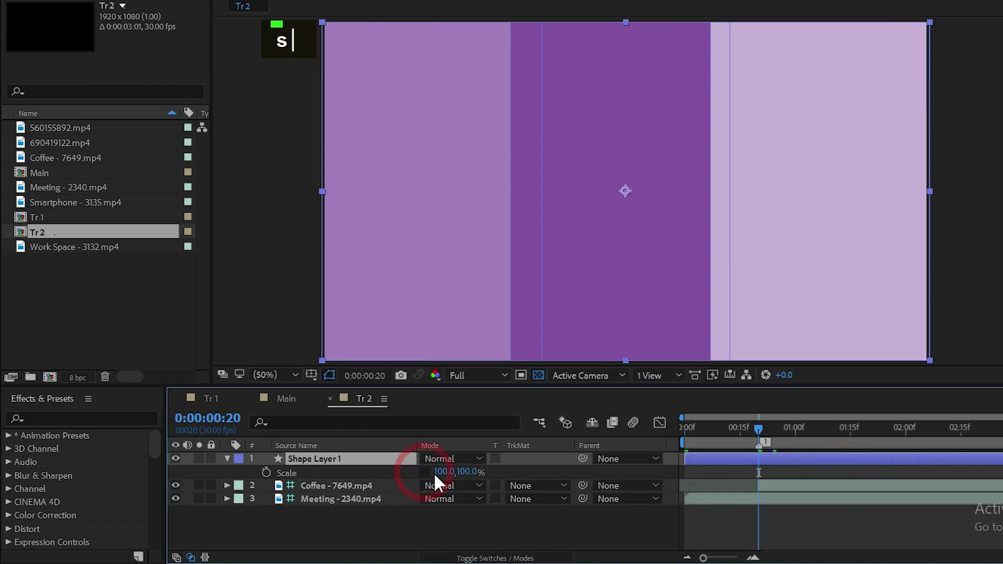
type("0")
key("Return")
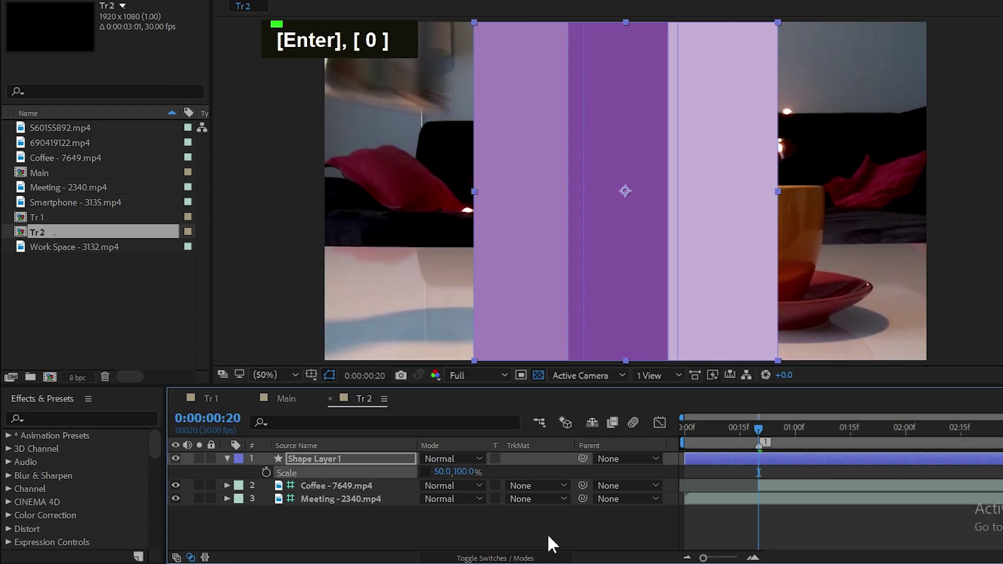
Offset the half-width strips' Position X by +960
type("p")
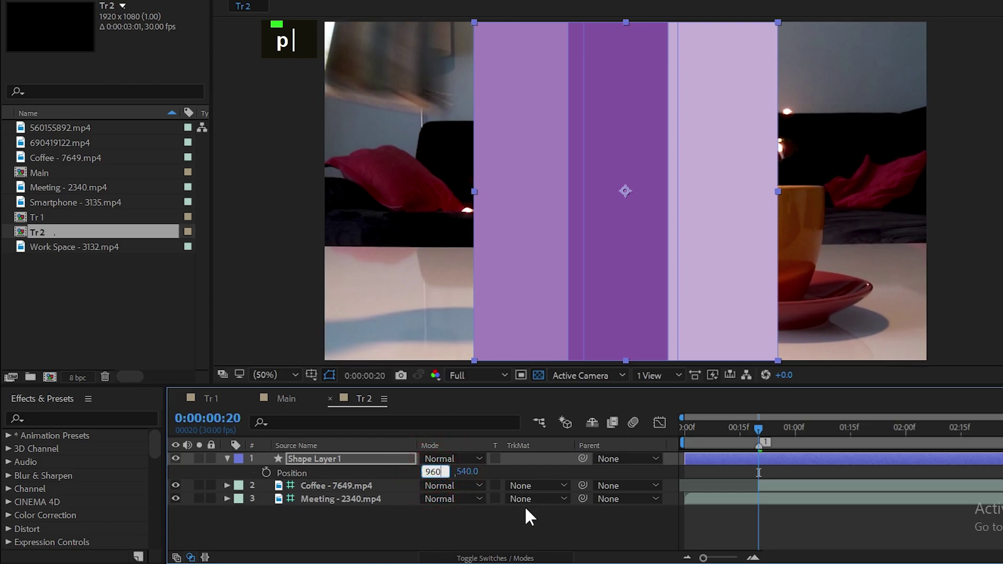
type("96")
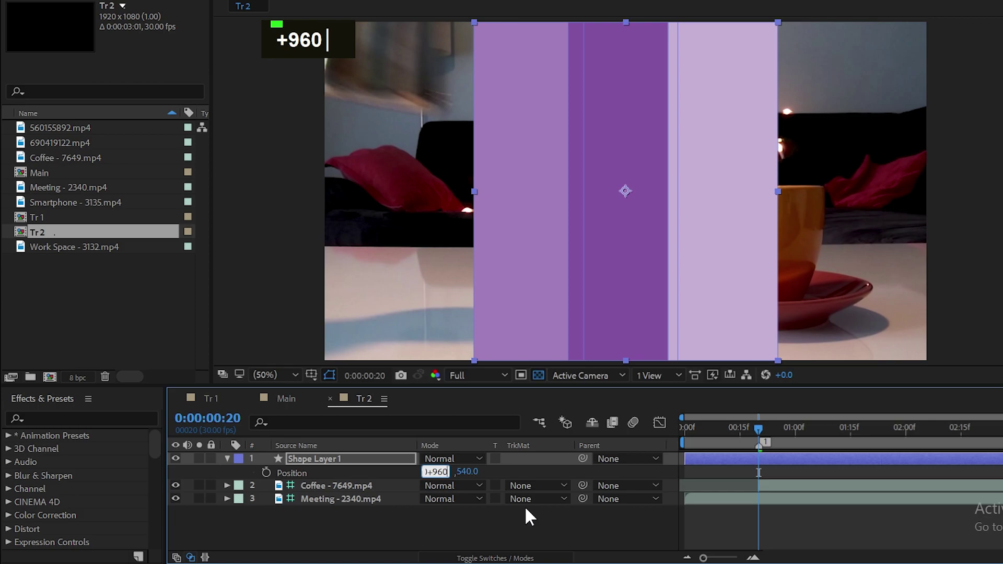
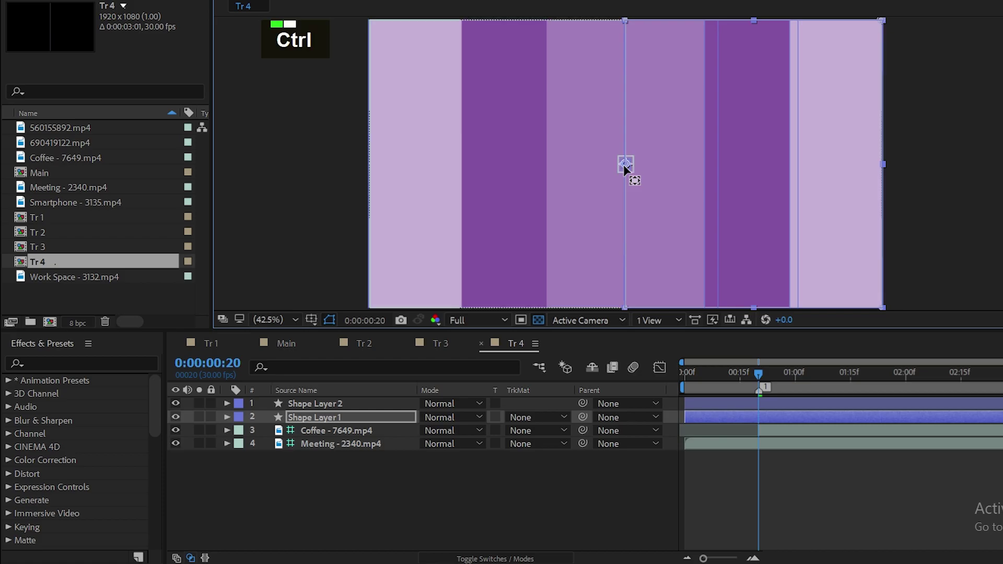
Select the Tr 4 stripe layers and reveal their Rotation and Scale properties
left_click(356, 410)
key("r")
scroll("down", 3)
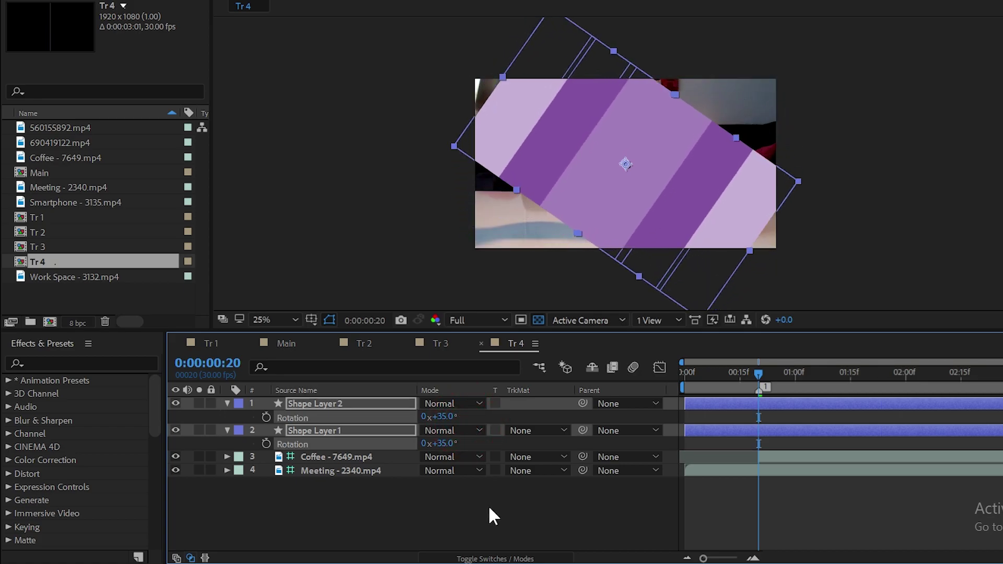
key("s")
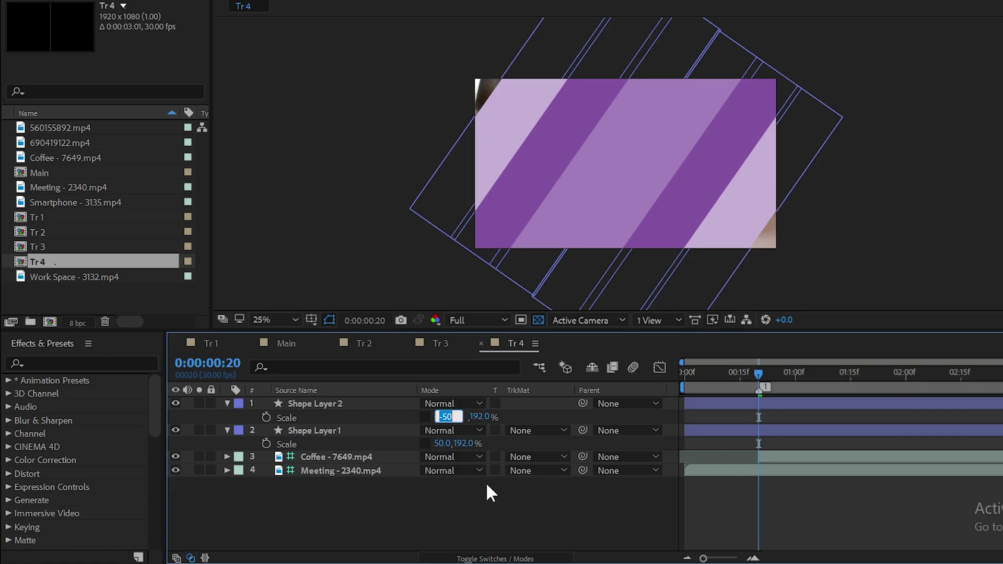
Set Shape Layer 2 Scale to -57 and Shape Layer 1 to 57 so the stripes mirror apart
type("-57")
key("Return")
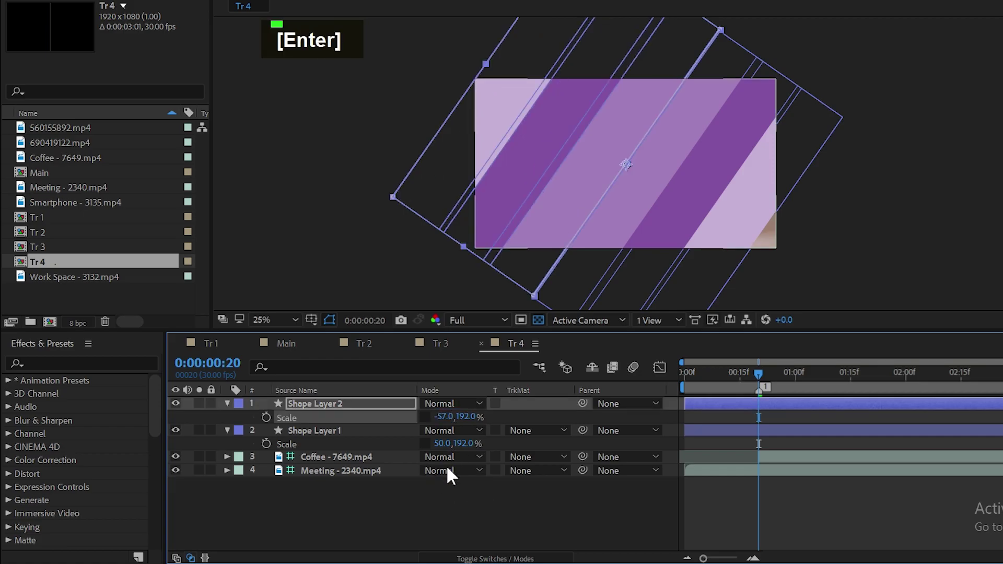
type("57")
key("Return")
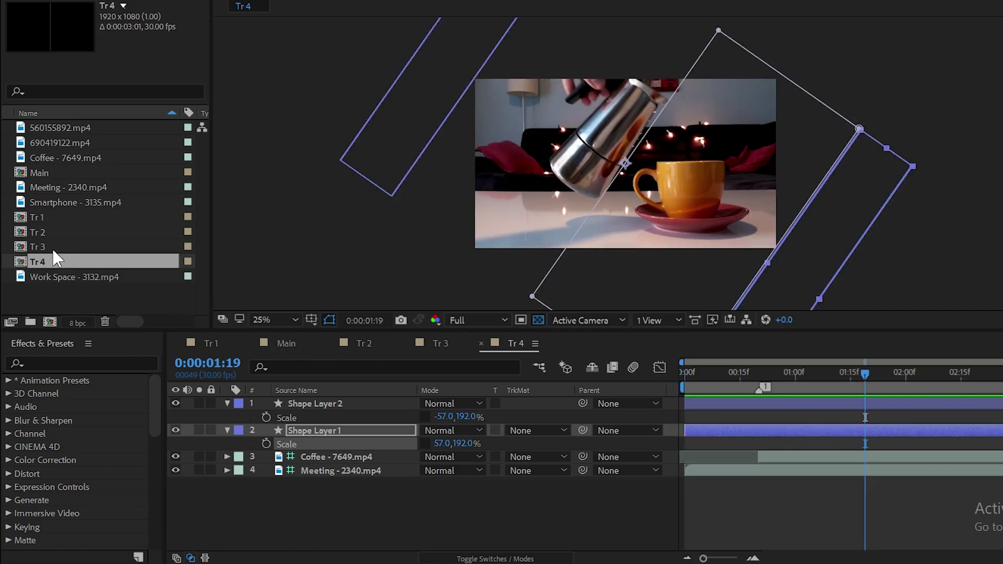
Center both Tr 5 stripe layers at position 960,540 with anchor point 960,0 and 45° rotation
key("ctrl+d")
double_click(44, 287)
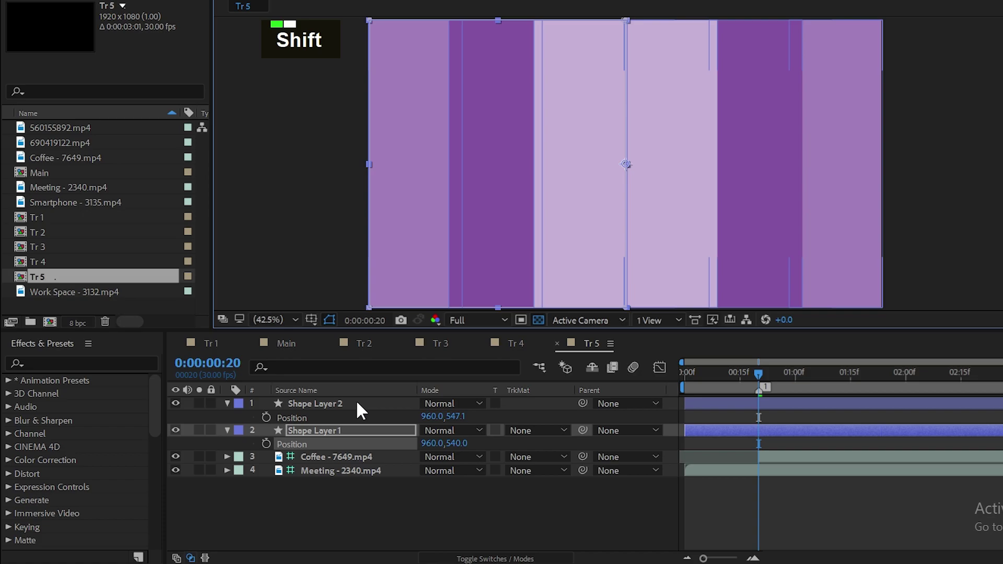
left_click(359, 410)
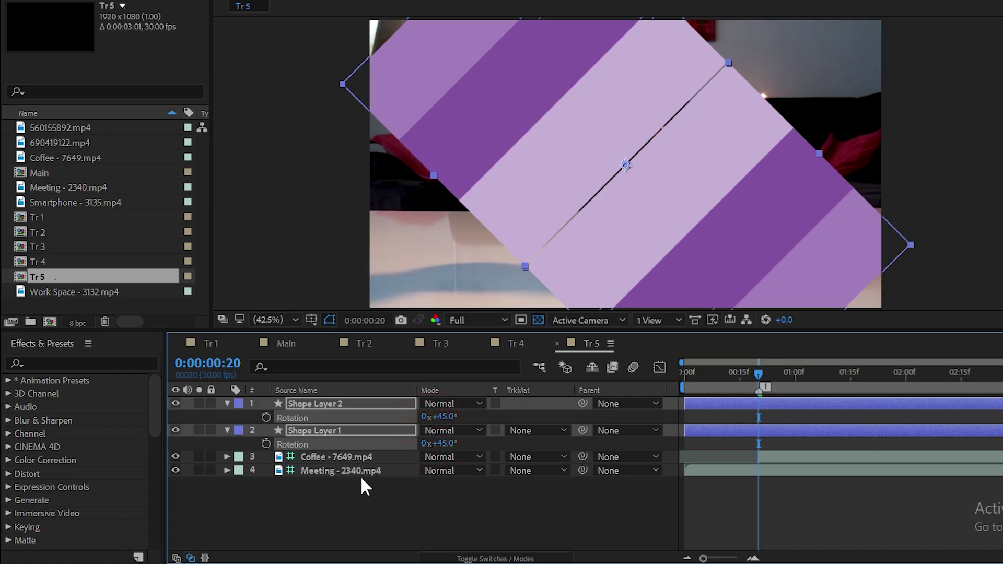
key("p")
key("shift+a")
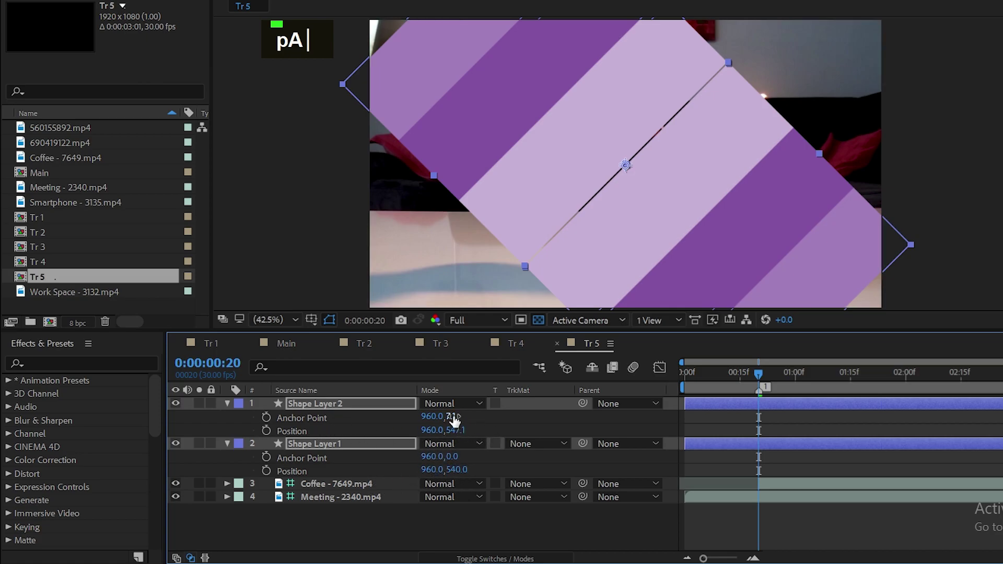
key("0")
key("Return")
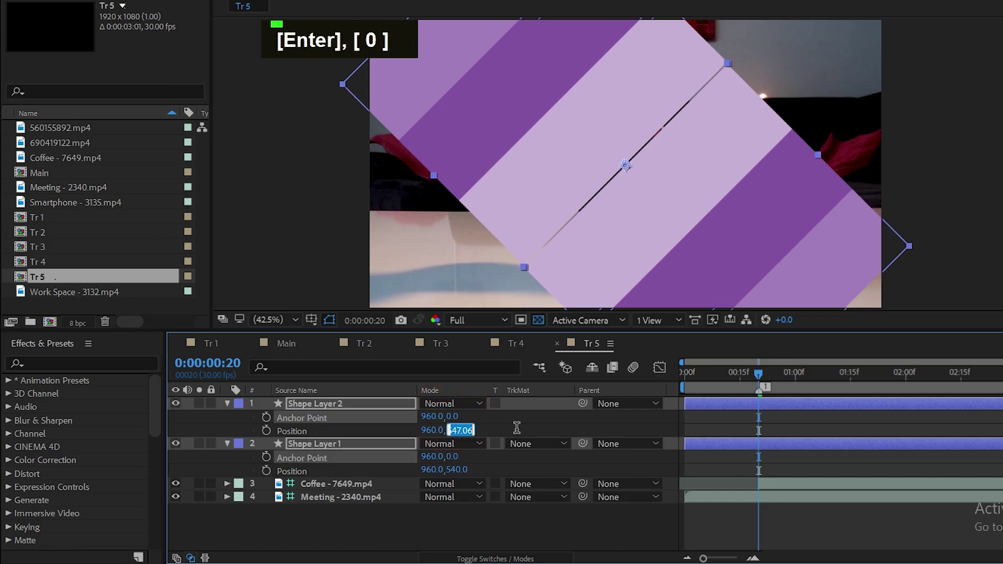
type("540")
key("Return")
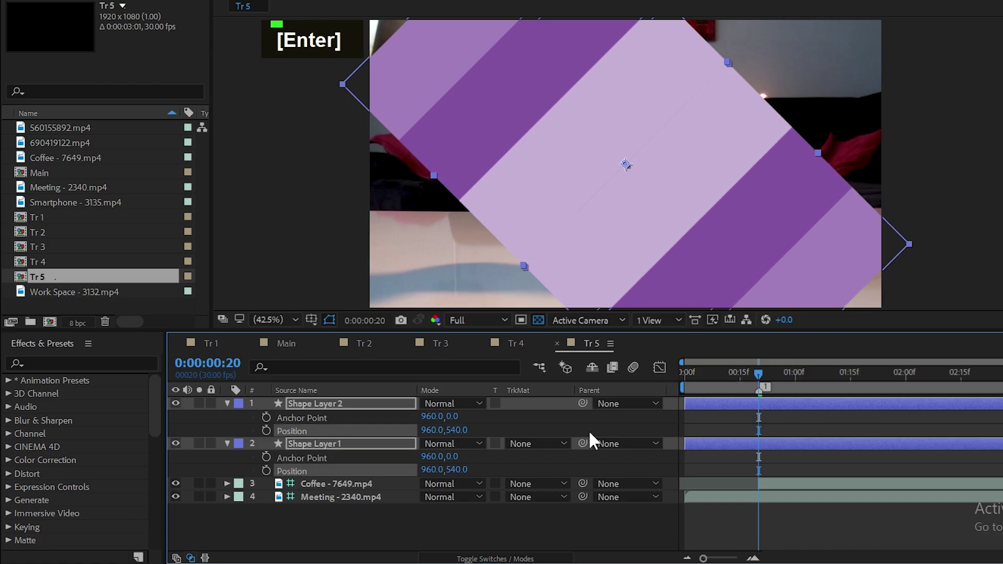
Key the mirrored stripes' horizontal scale to -57 and 57 at the later keyframe
type("s")
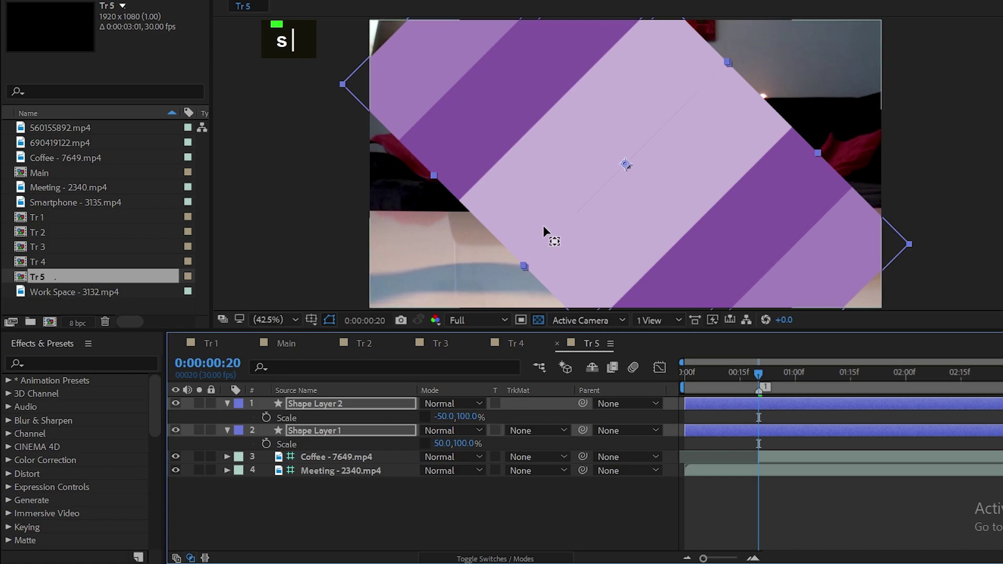
scroll("down", 3)
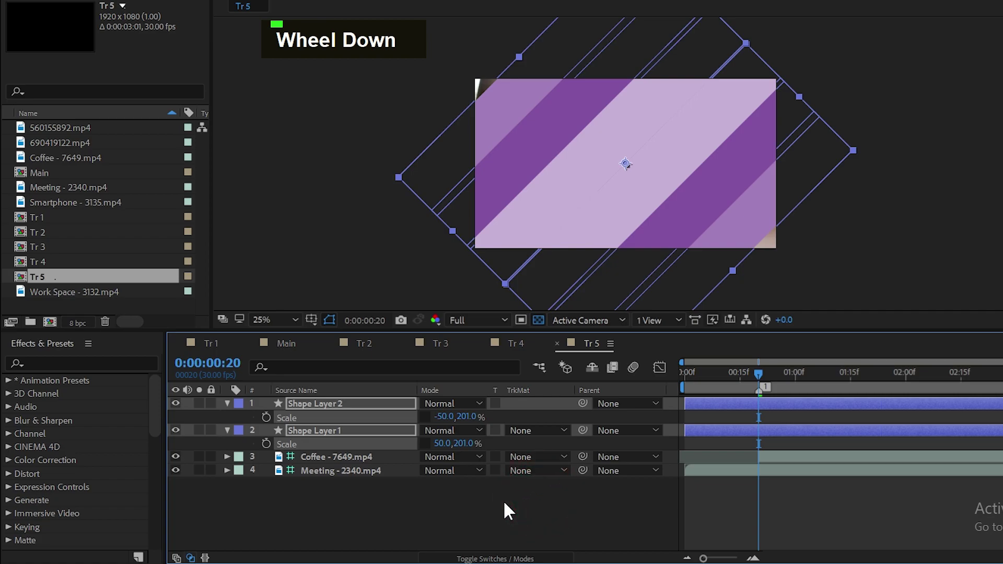
type("-57")
key("Return")
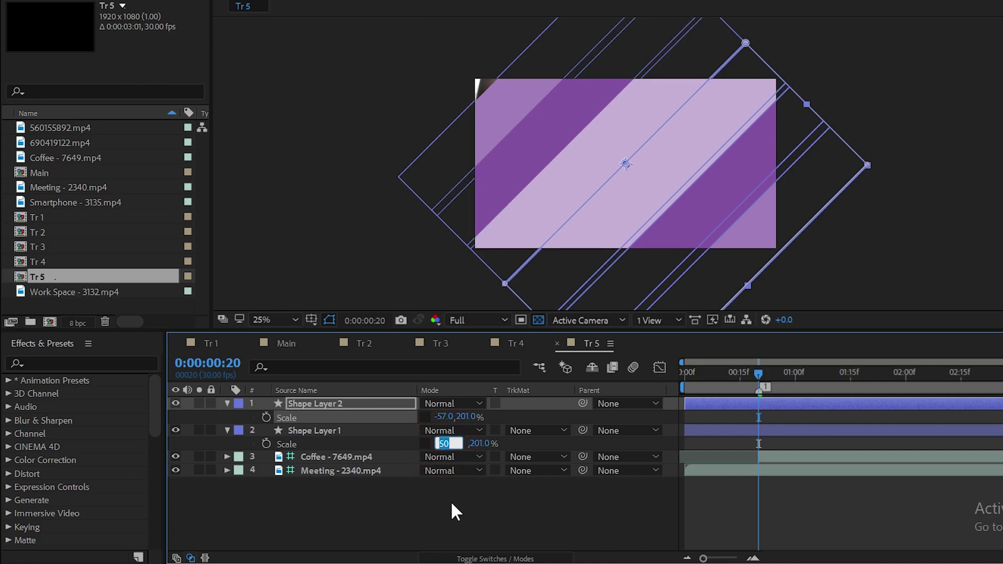
key("5")
type("57")
Replace the Tr 3 layer in Main with Tr 5 and preview the result
key("Return")
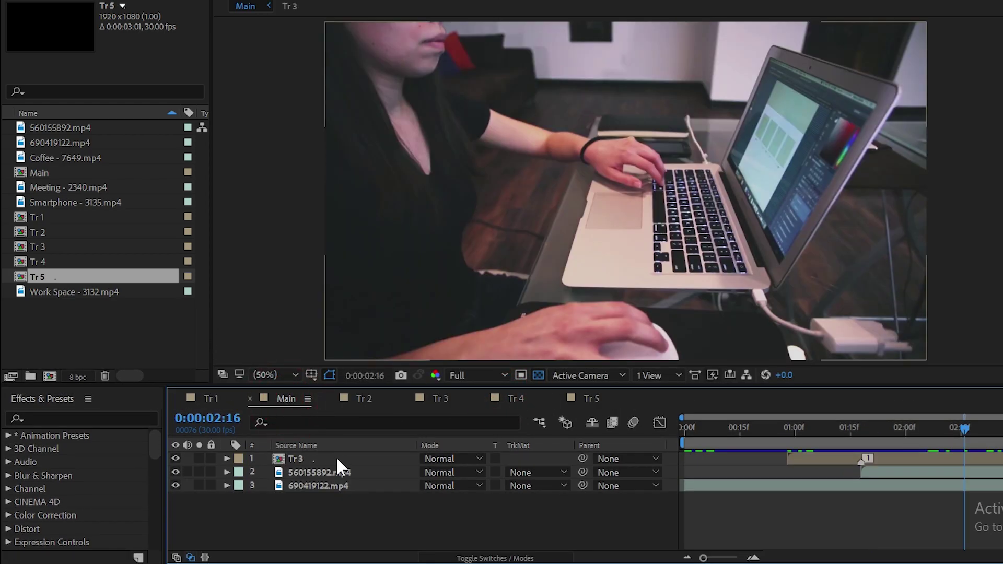
key("Delete")
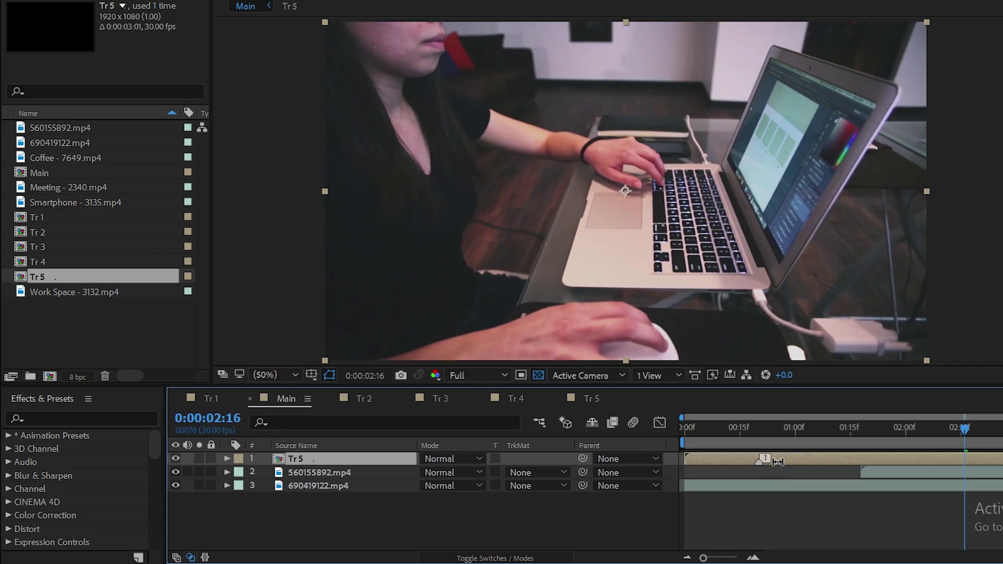
key("v")
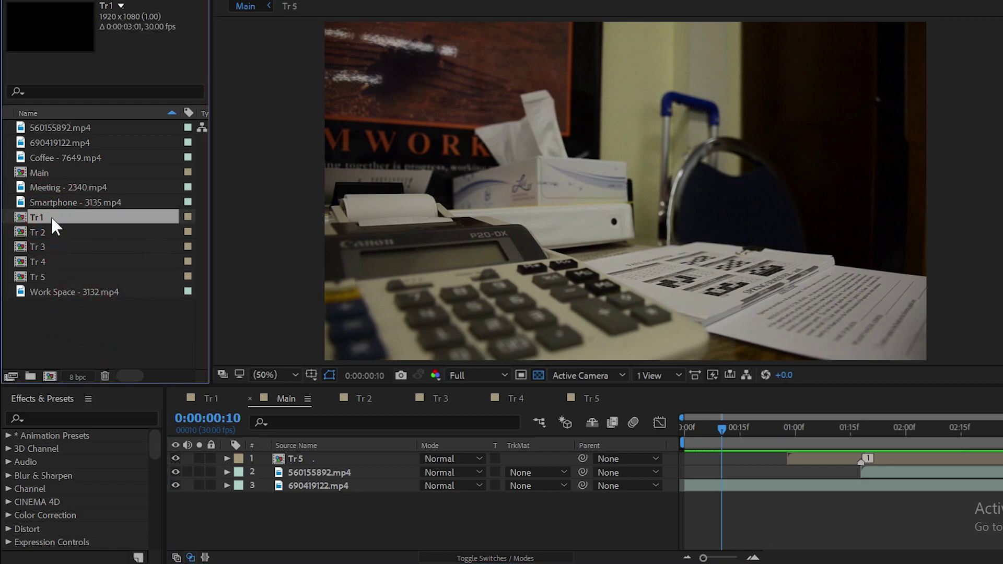
key("ctrl+d")
In Tr 6, rotate the purple square 45° and key its Rectangle Path size to 1100 at frame 10
double_click(66, 294)
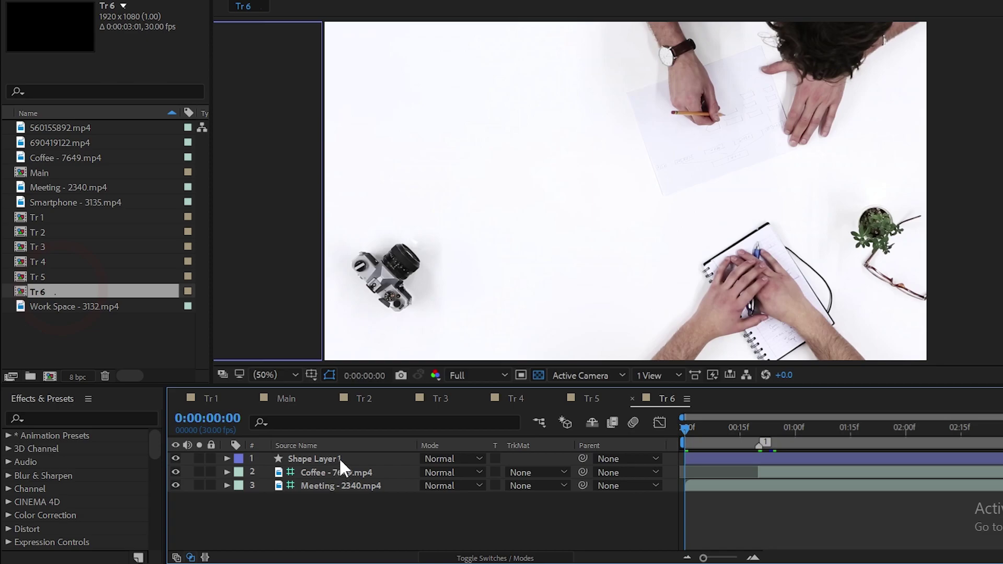
key("Delete")
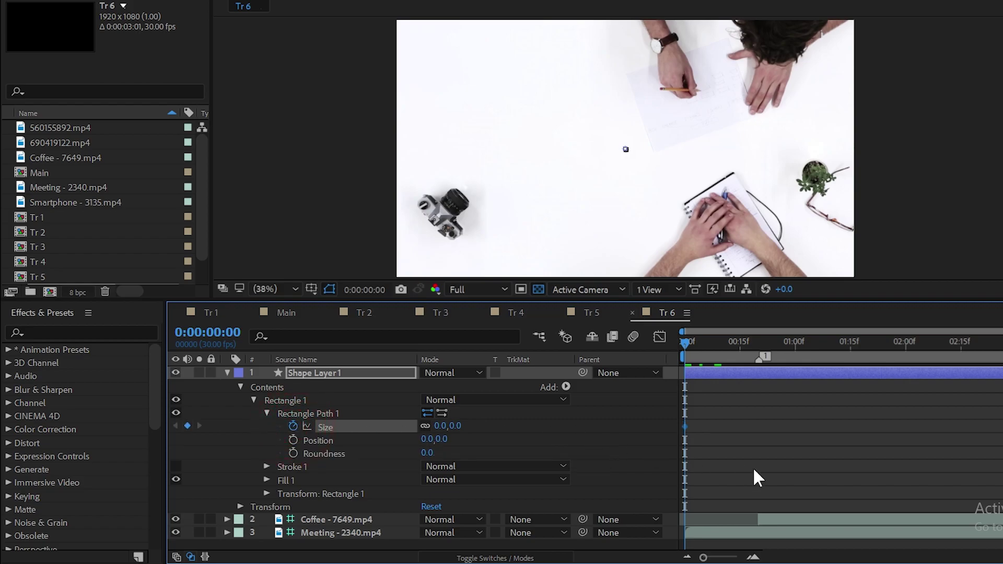
key("shift+Page_Down")
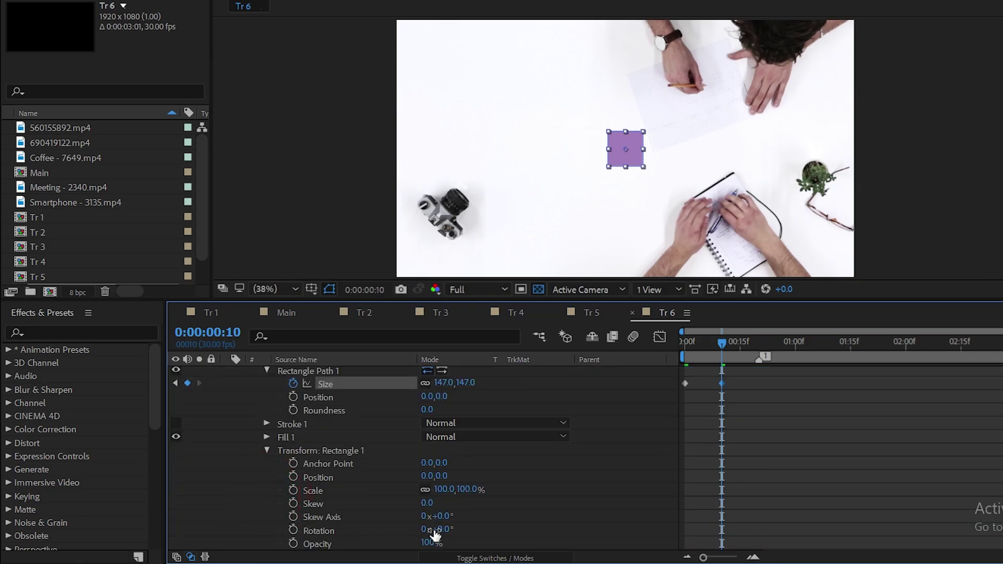
type("45")
key("Return")
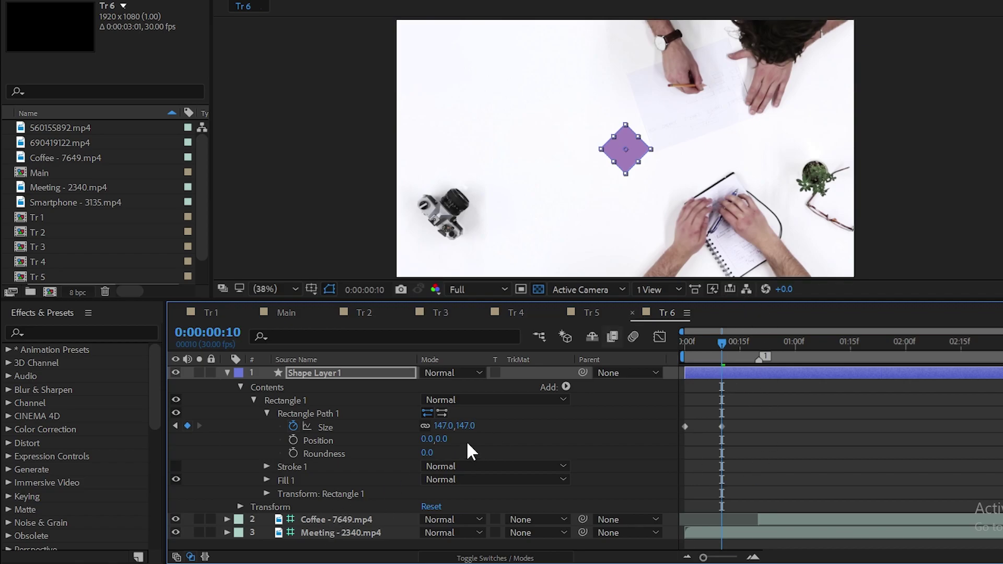
type("1100")
Key the diamond's stroke width to 1100 at frame 10 so purple fills the frame
key("Return")
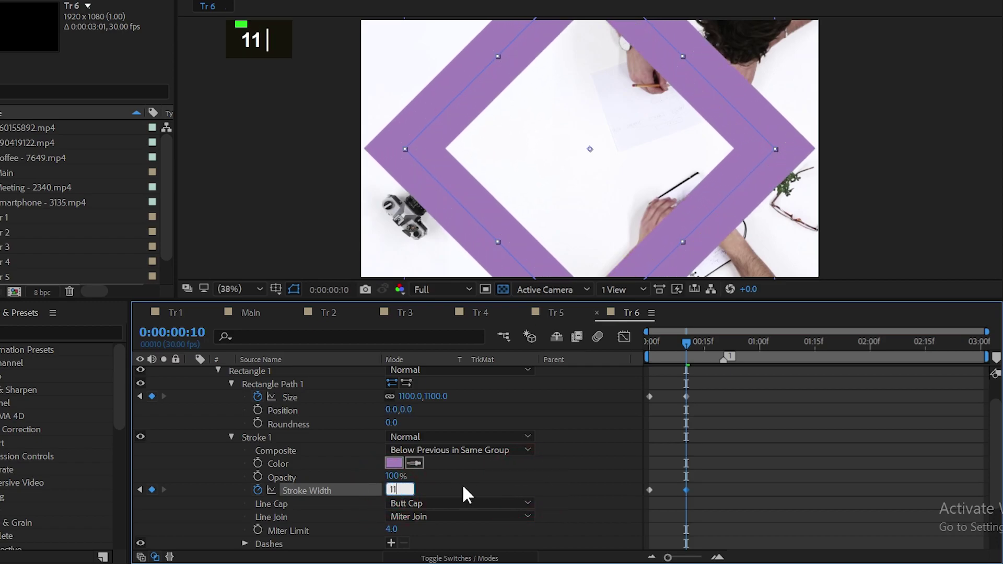
type("1100")
key("Return")
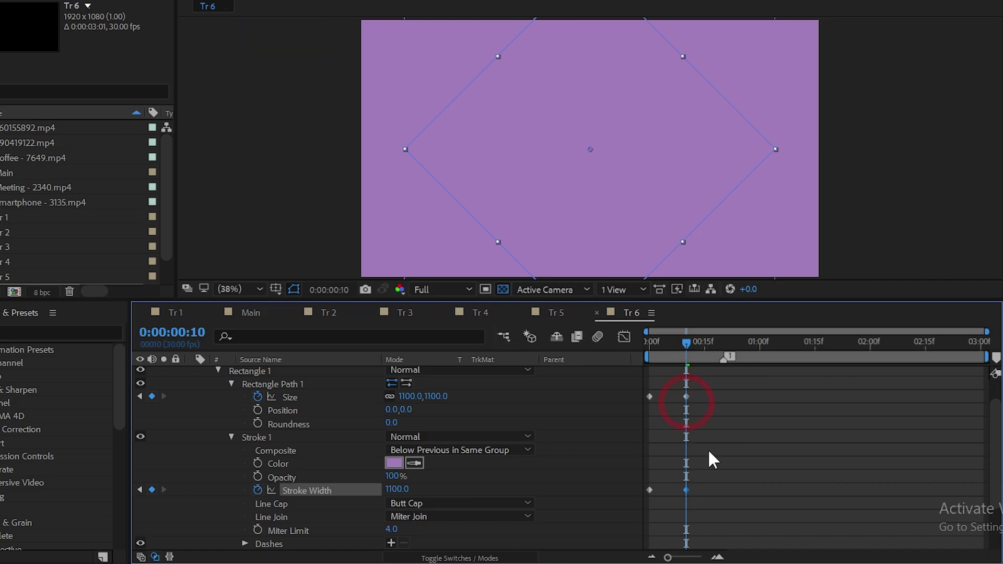
key("shift+Page_Down")
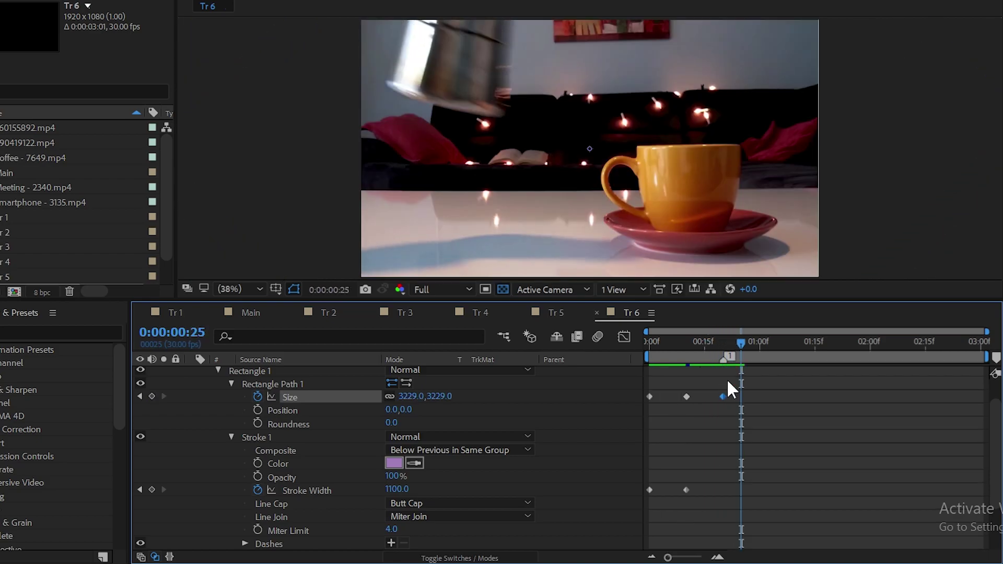
scroll("down", 3)
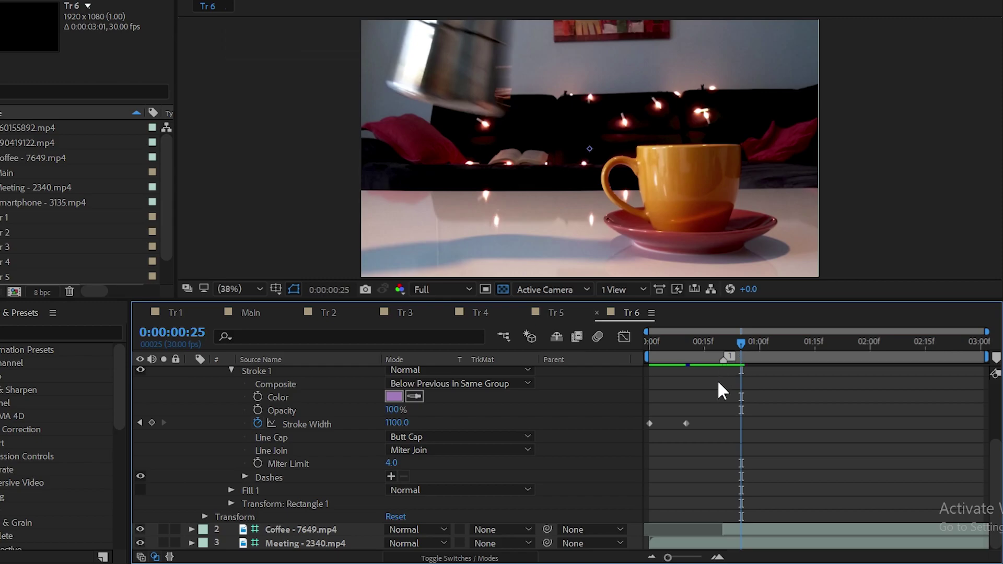
scroll("up", 3)
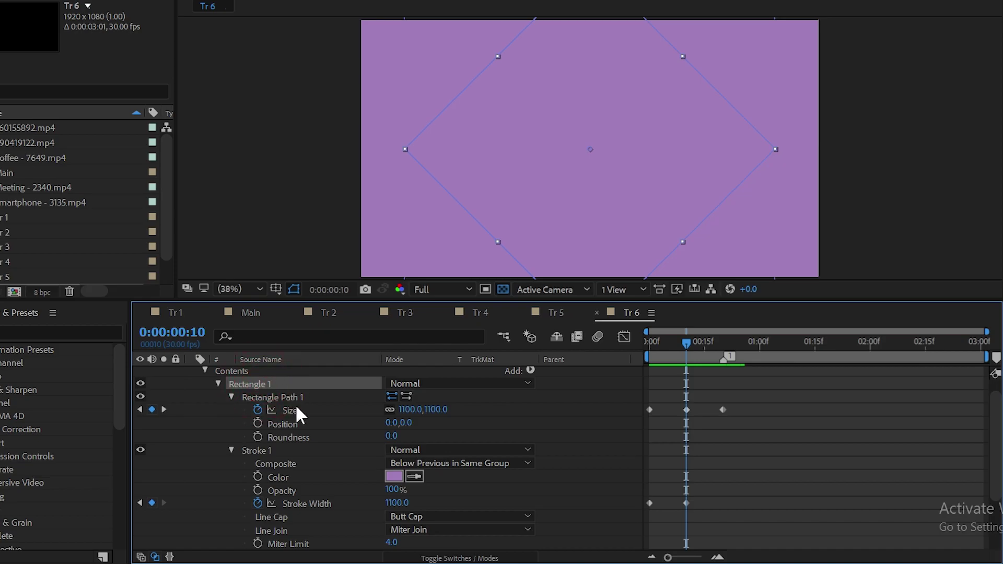
Duplicate Rectangle 1 and give the copy an unkeyed 50-wide outline
key("ctrl+d")
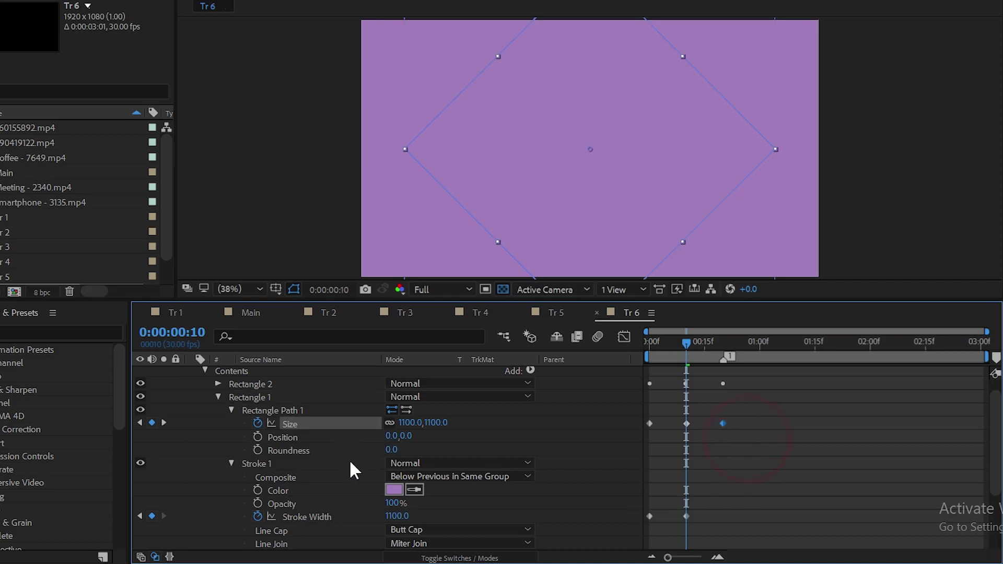
key("Delete")
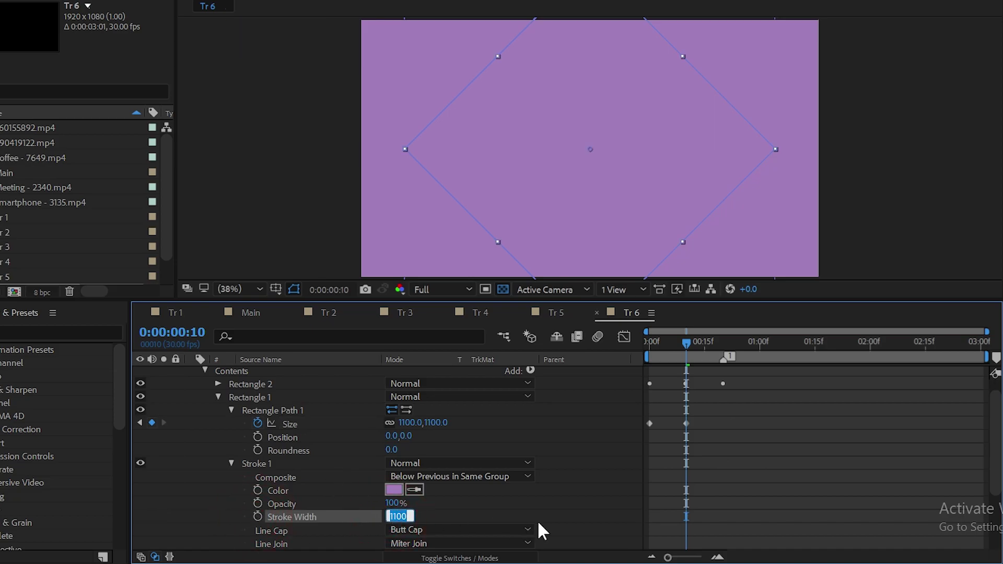
key("Return")
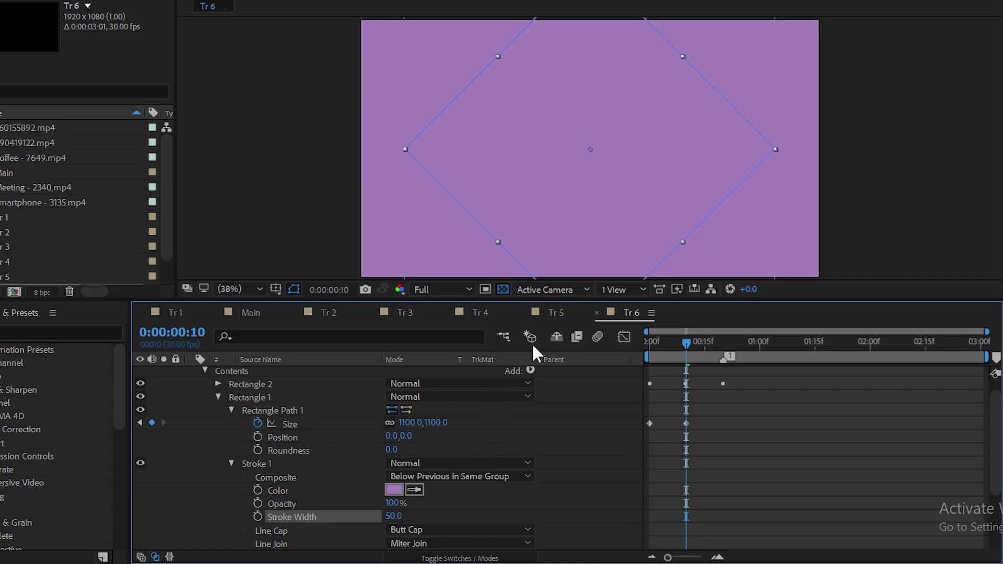
Ease the diamond keyframes and preview the Tr 6 wipe over the coffee clip
scroll("down", 3)
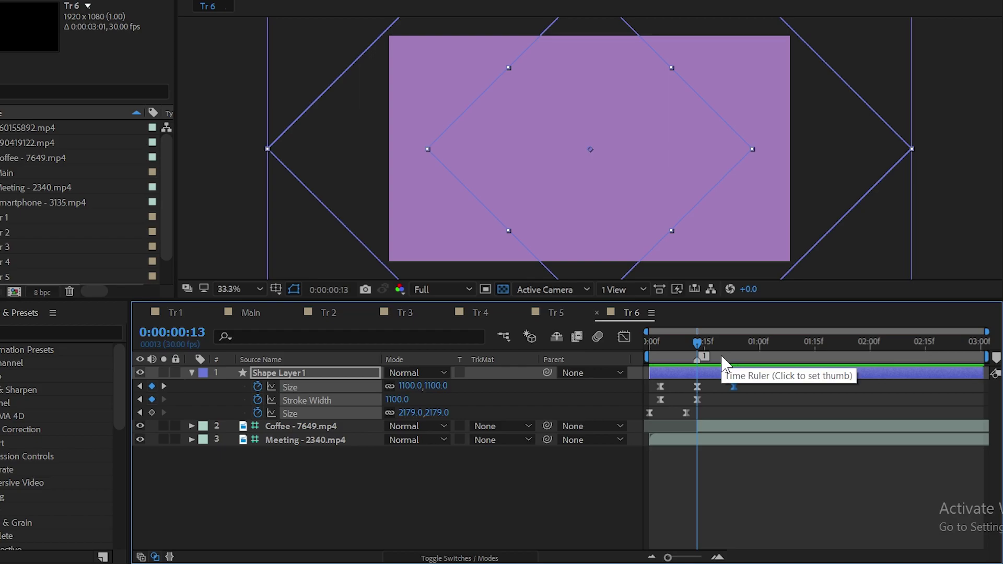
key("Page_Down")
key("Page_Down")
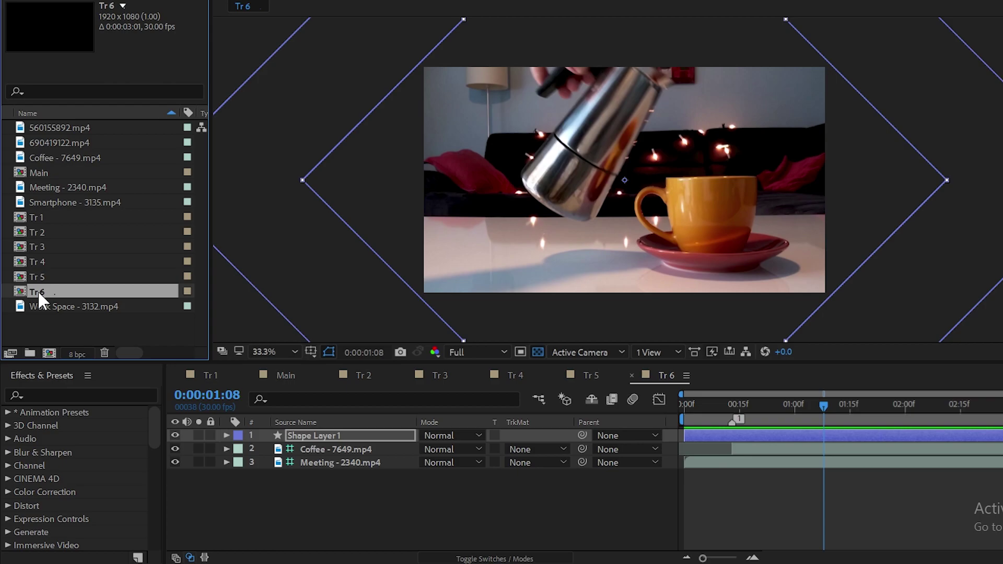
Duplicate Tr 6 as Tr 7, open it, and replace the rectangle with a zero-size ellipse
key("ctrl+d")
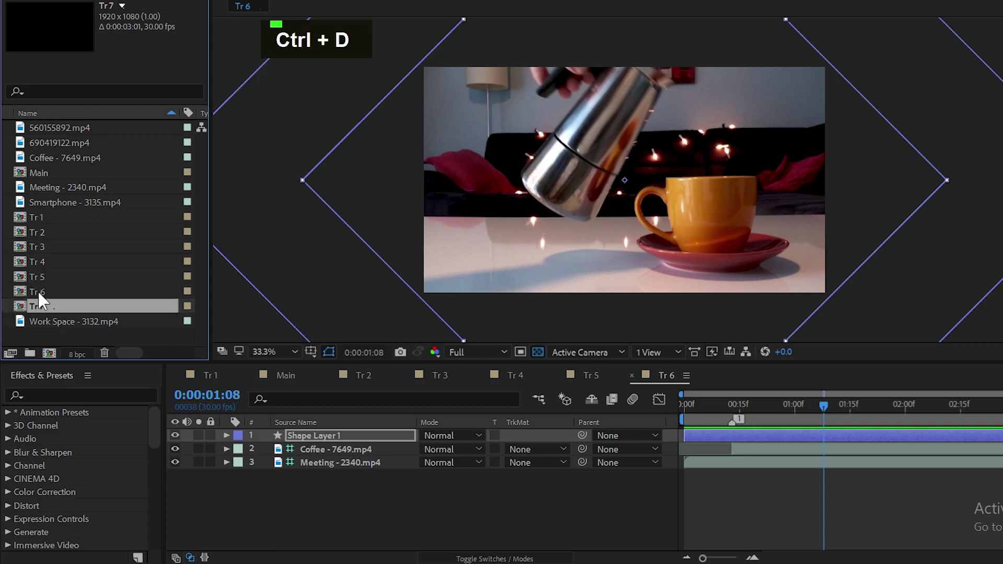
double_click(42, 313)
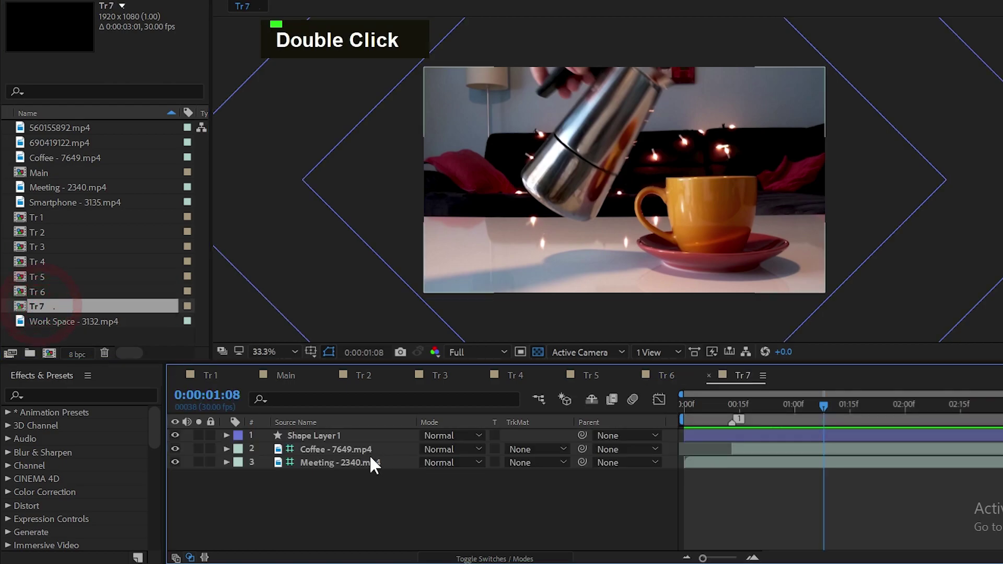
key("Delete")
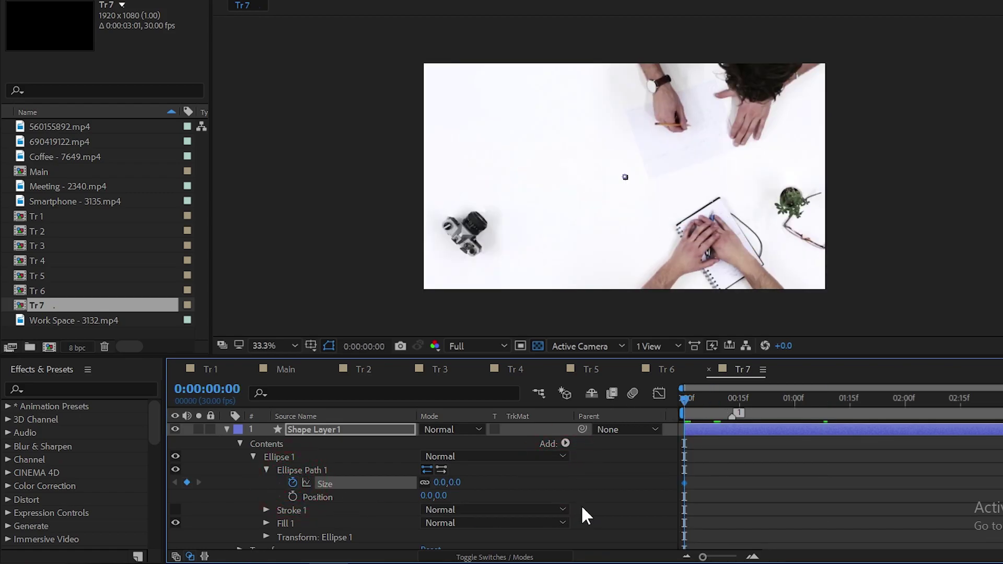
Key the Tr 7 ellipse size and stroke width to 1100 at frame 10, stroke 0 at start, and duplicate it
key("shift+Page_Down")
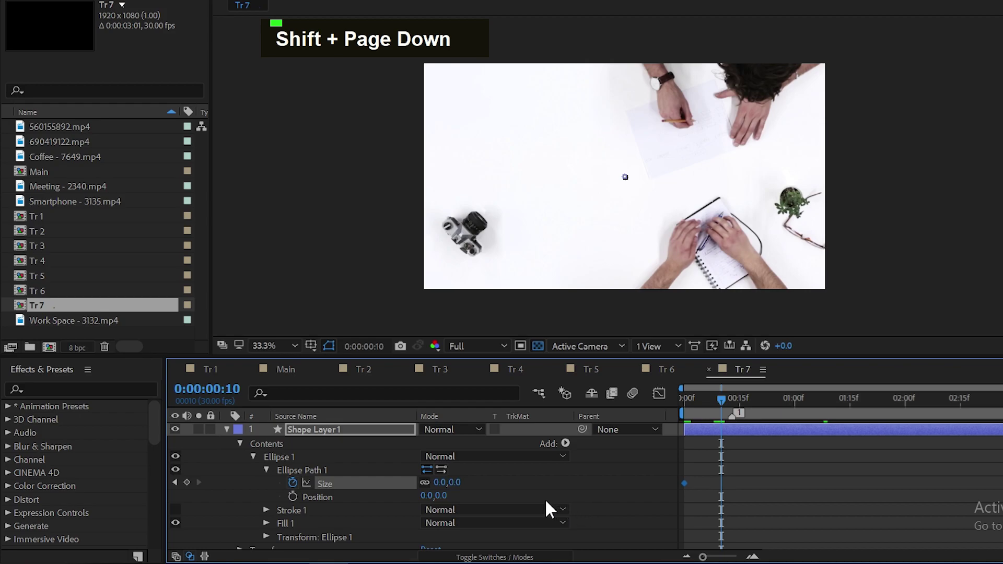
type("1100")
key("Return")
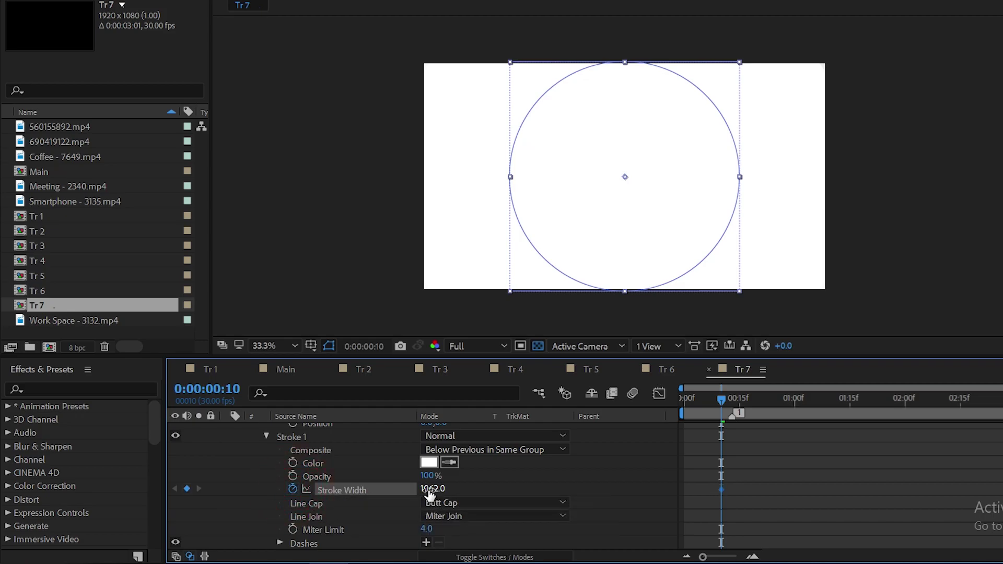
type("1100")
key("Return")
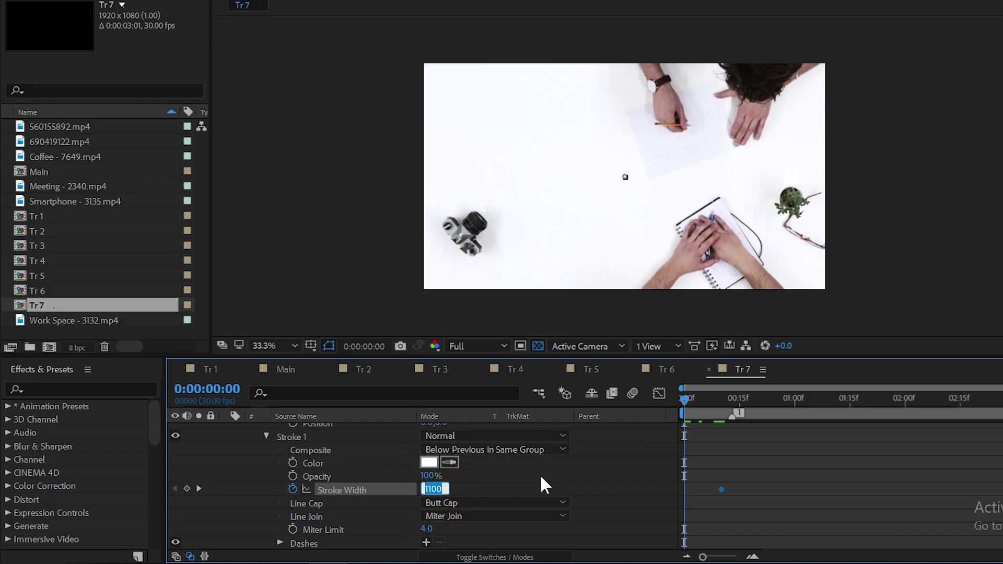
type("0")
key("Return")
scroll("up", 3)
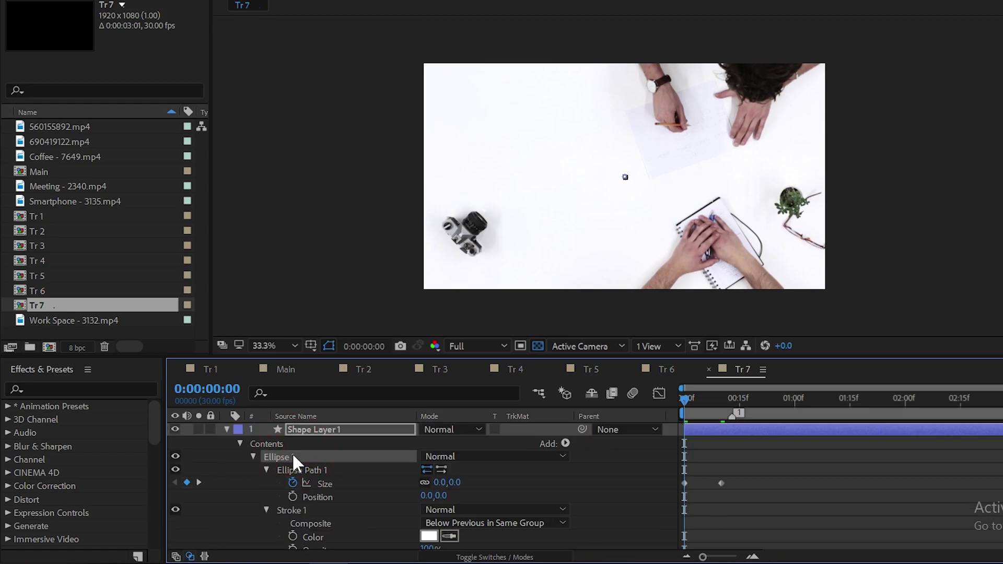
key("ctrl+d")
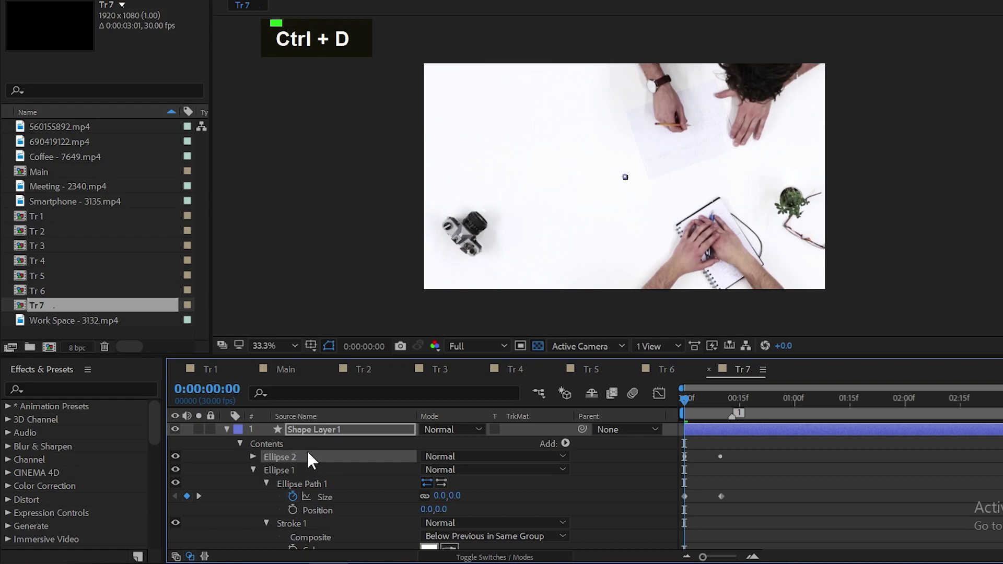
Give the second ellipse a constant 50-wide outline and stagger the ring timing
type("u")
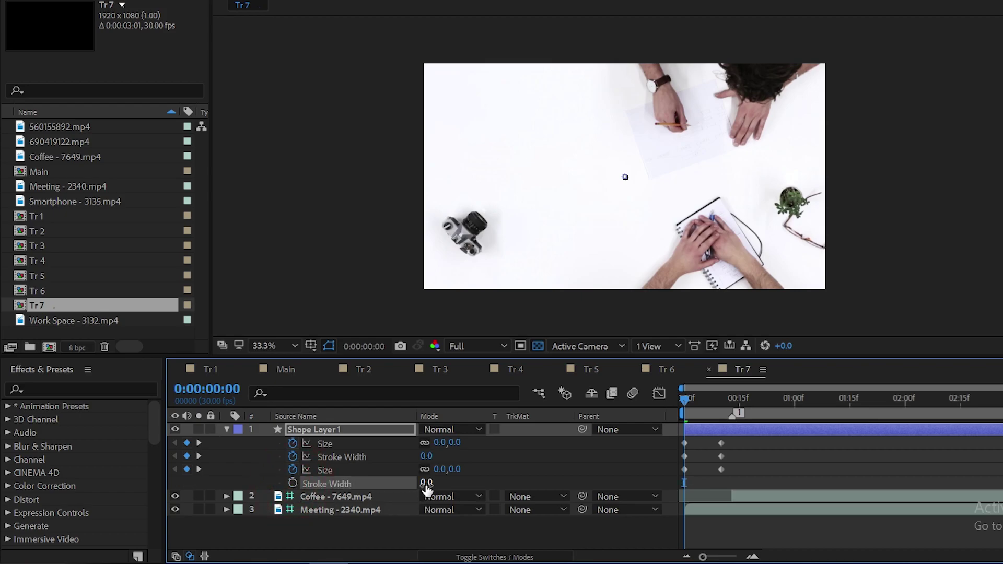
type("50")
key("Return")
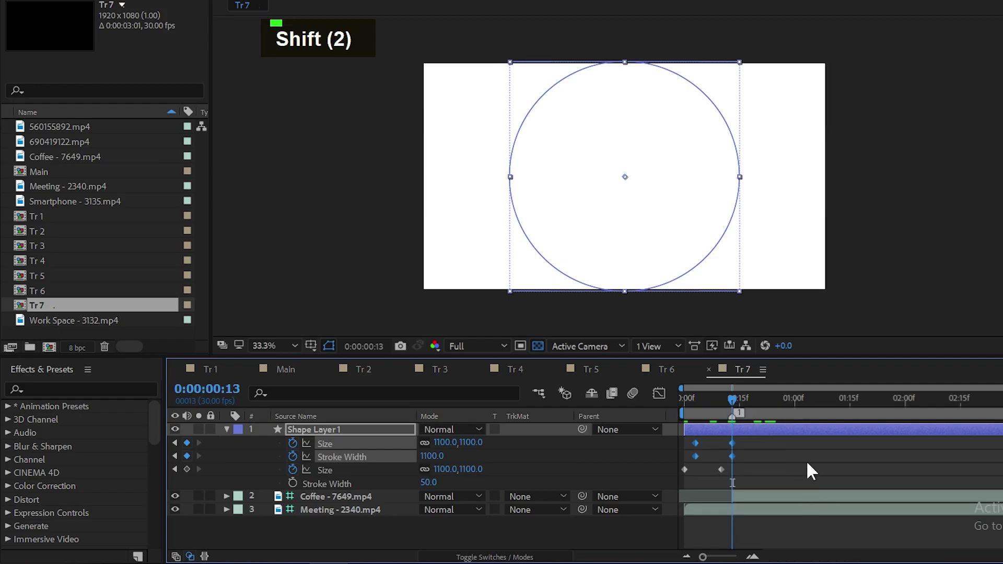
Pick the 690419122.mp4 clip to replace the Meeting footage under the Tr 7 ring wipe
key("shift+Page_Down")
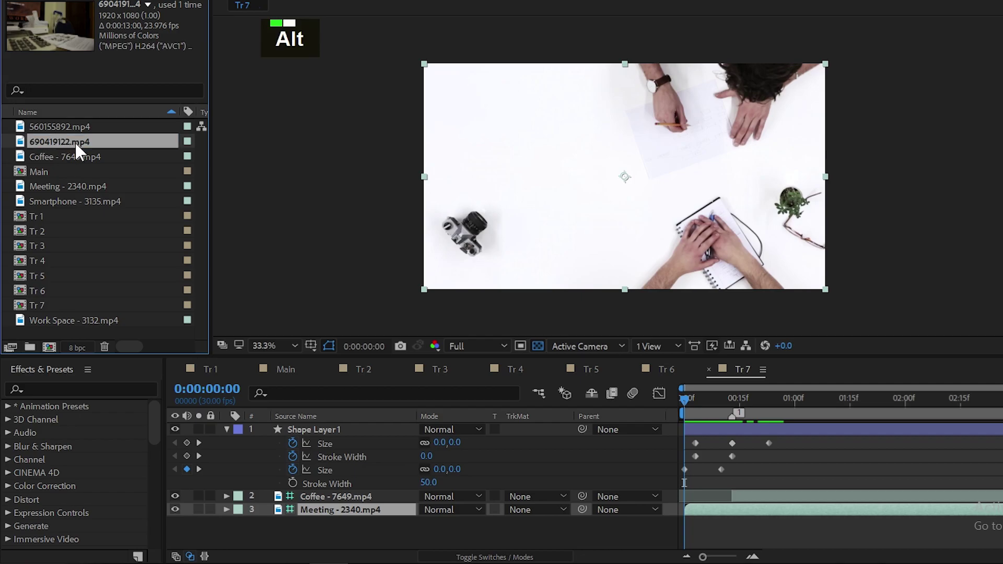
left_click(72, 145)
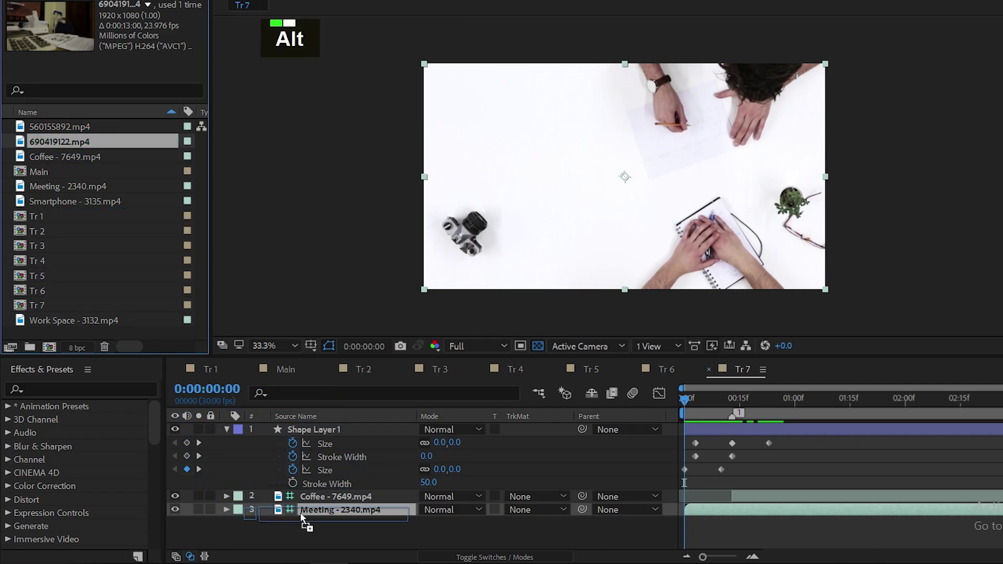